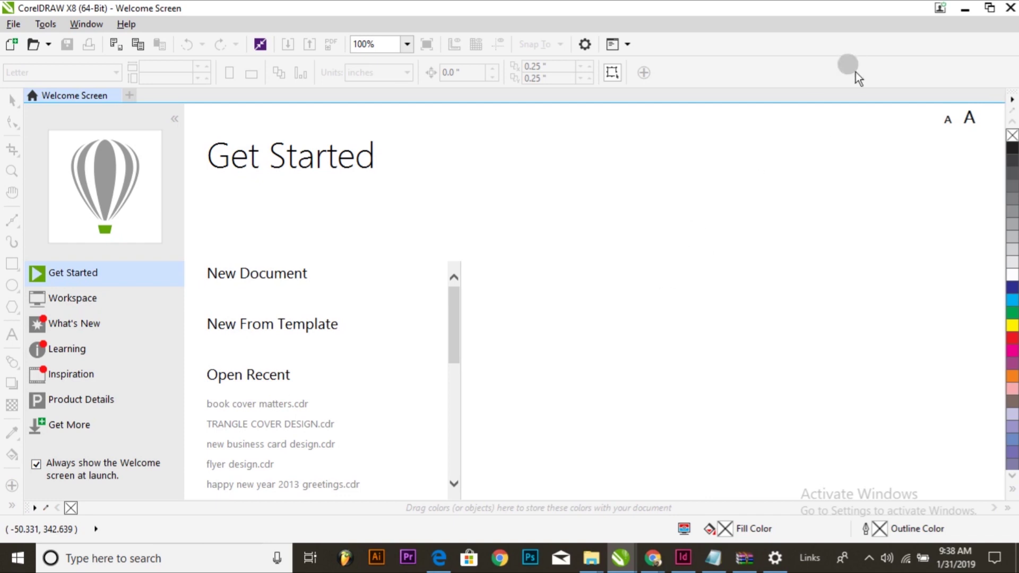
Create a new A3 document measured in inches, named 'Book cover design'
left_click(276, 276)
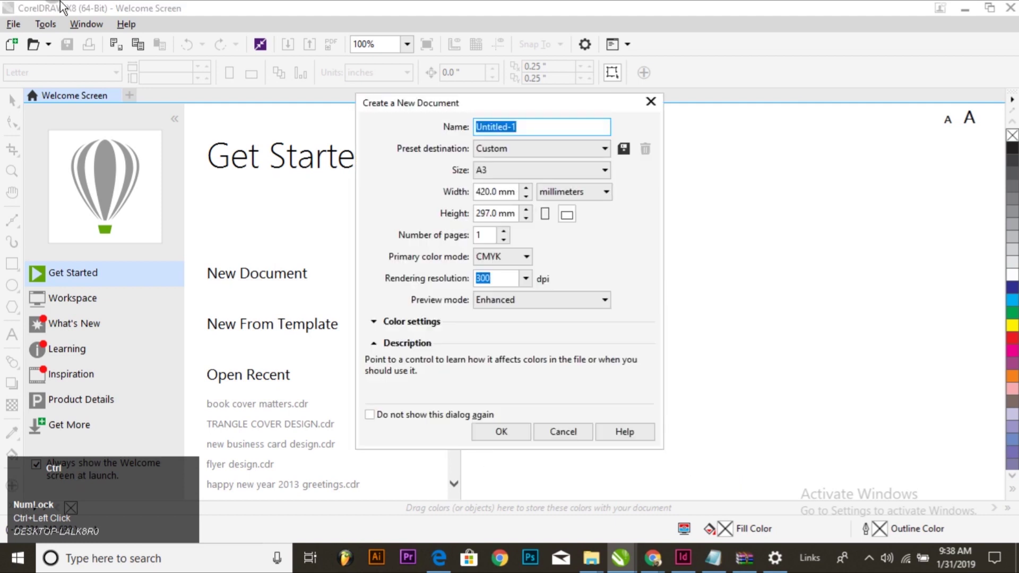
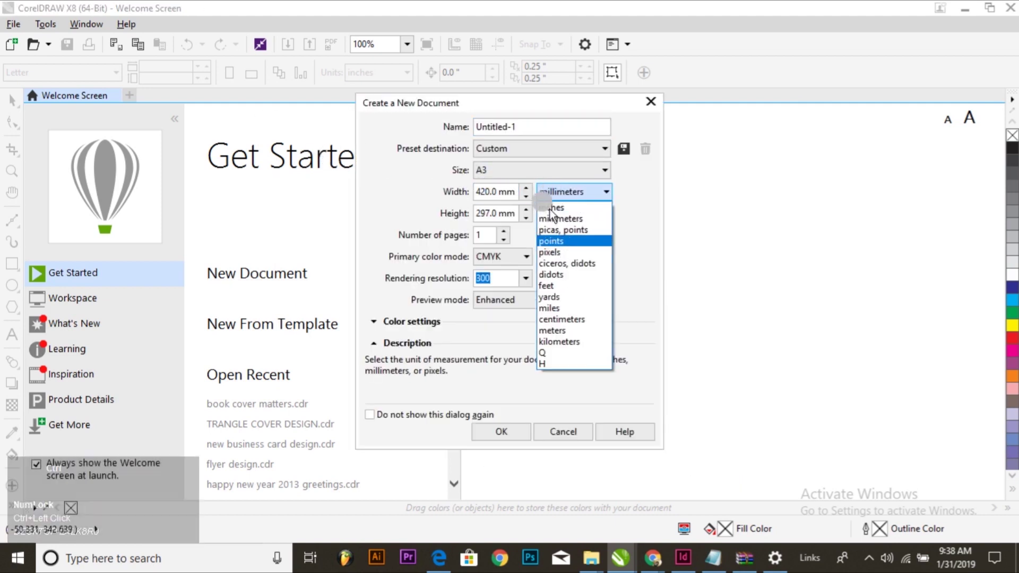
left_click(554, 213)
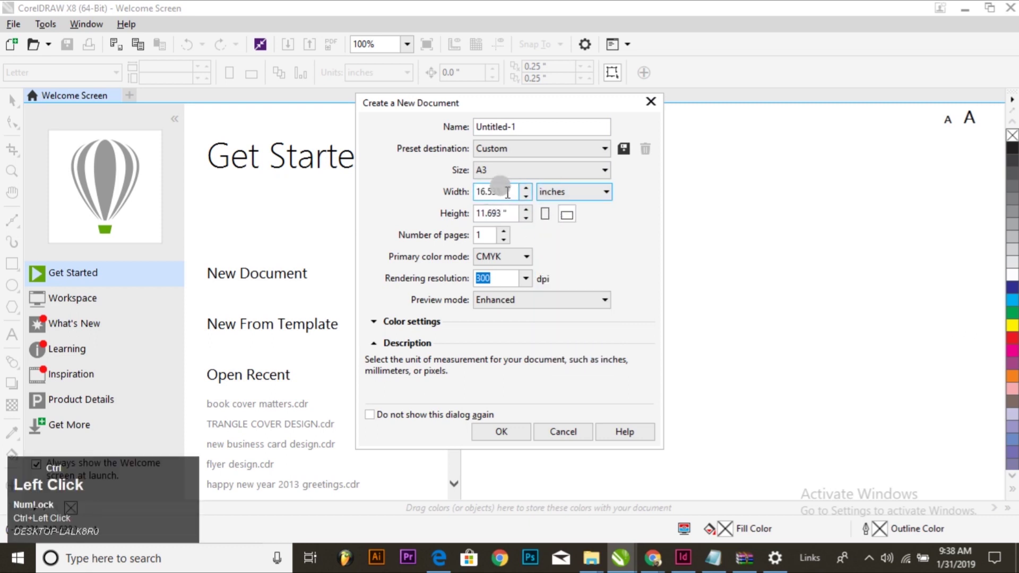
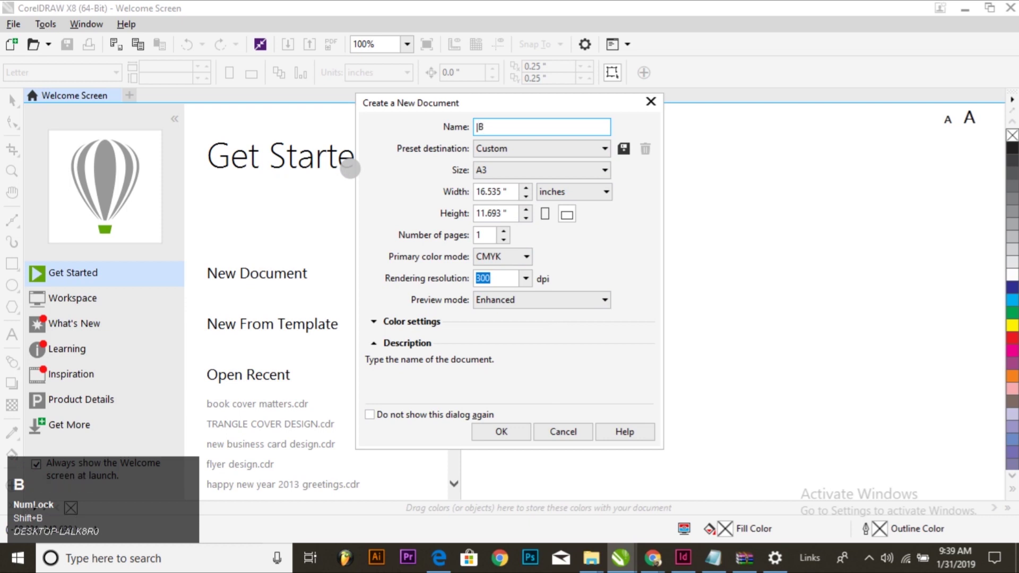
key("BackSpace")
type("oo")
key("space")
type("cover")
key("space")
type("design")
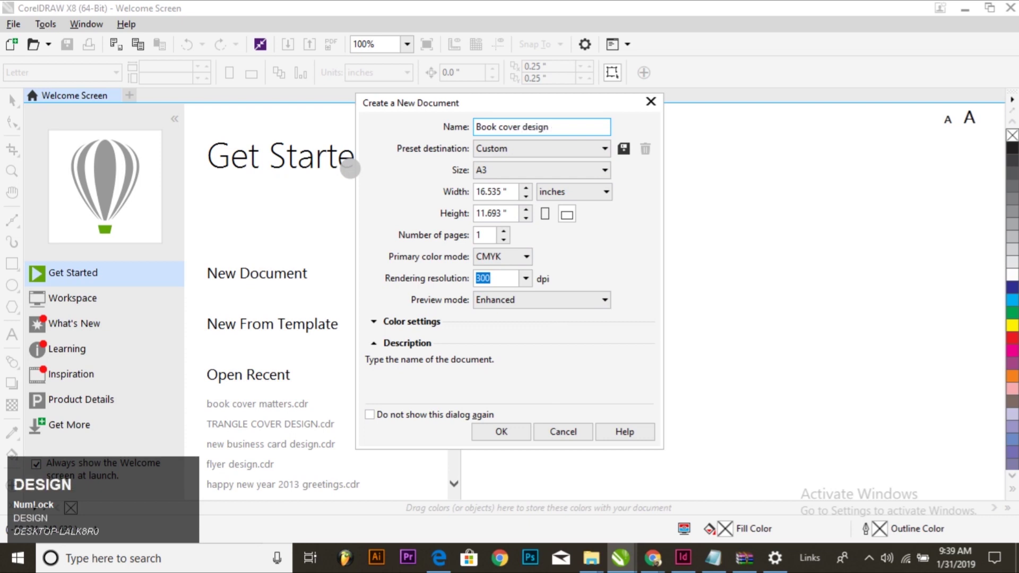
left_click(505, 435)
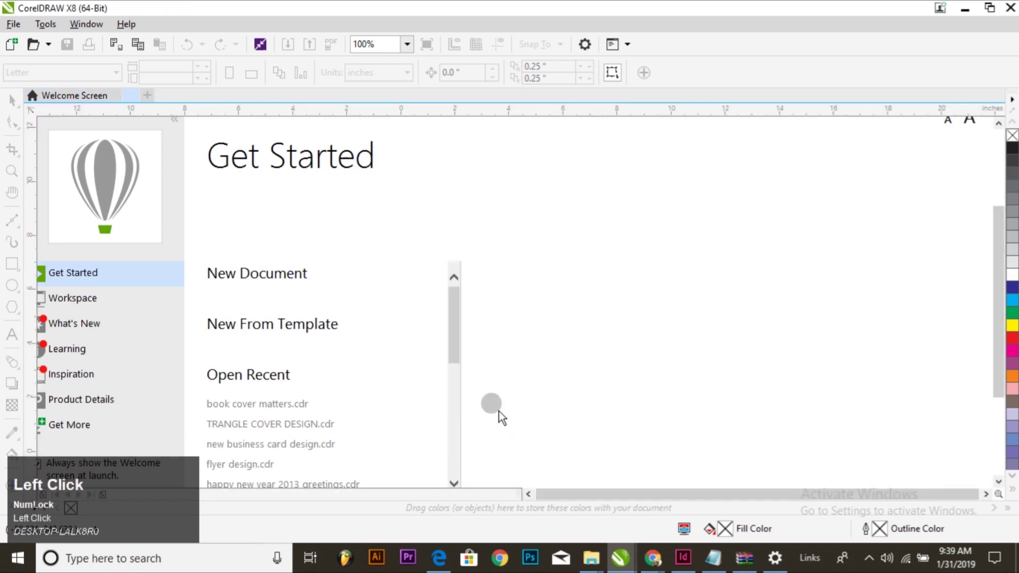
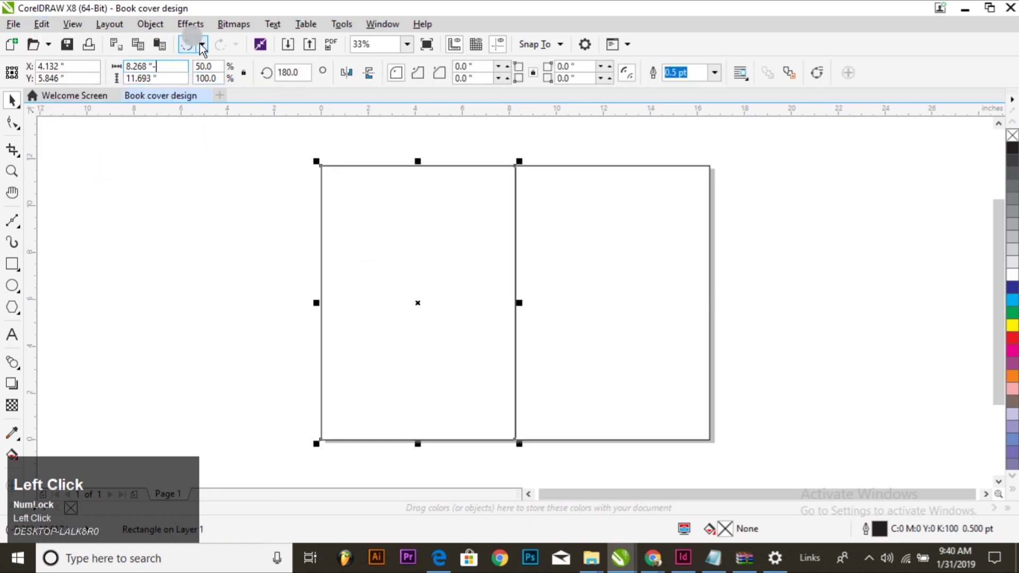
Reduce the width of each half-page copy by 1 in to form inset rectangles
type("in")
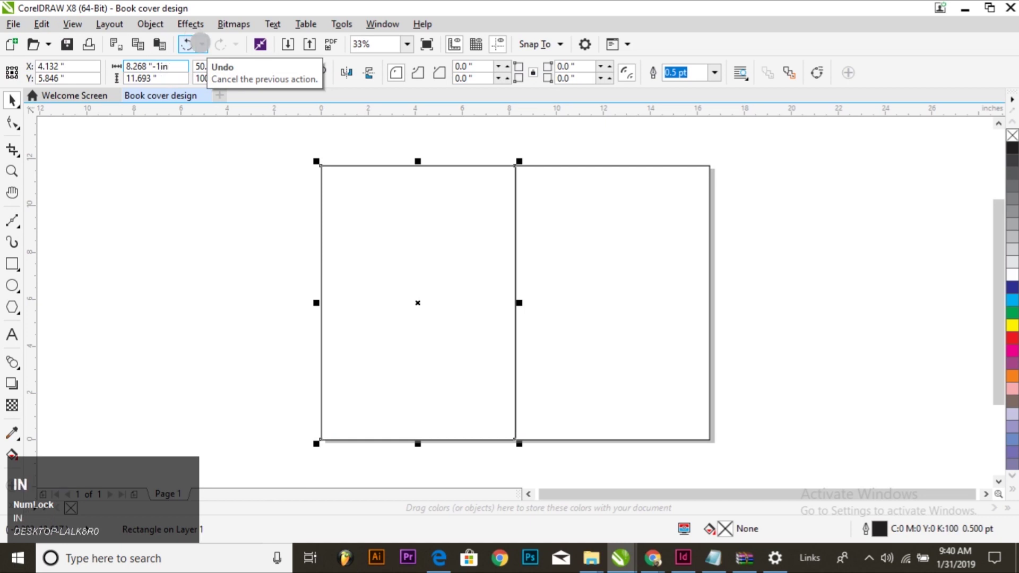
key("Return")
left_click(595, 216)
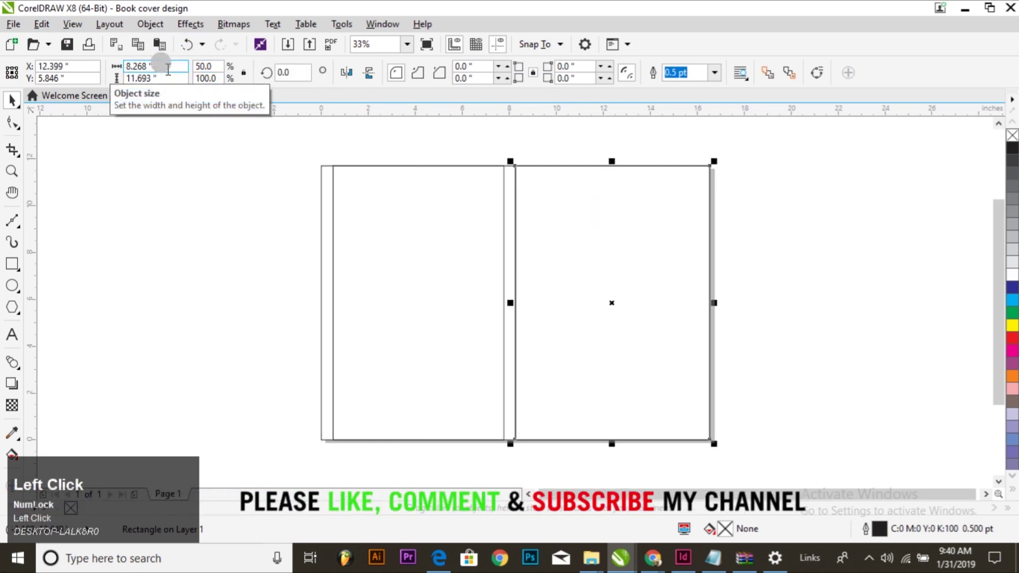
type("in")
key("Return")
Reduce the height of both inset rectangles by 1 in, then deselect them
left_click(412, 295)
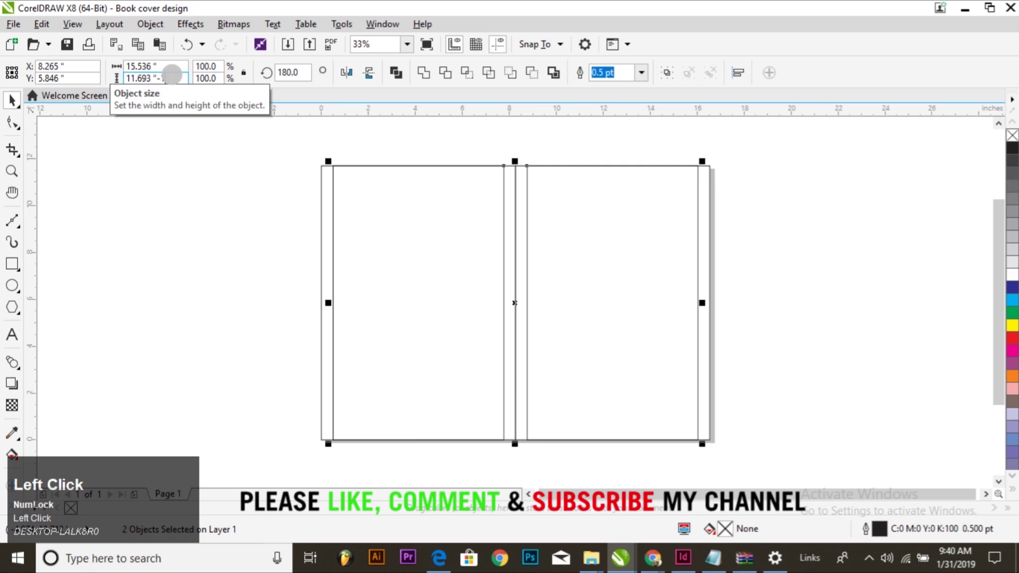
type("in")
key("Return")
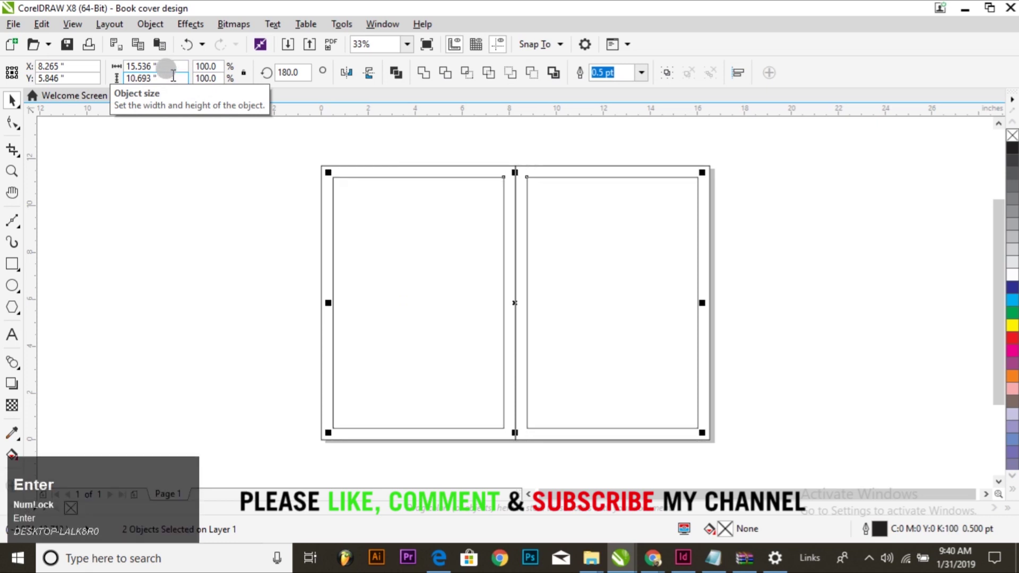
left_click(243, 248)
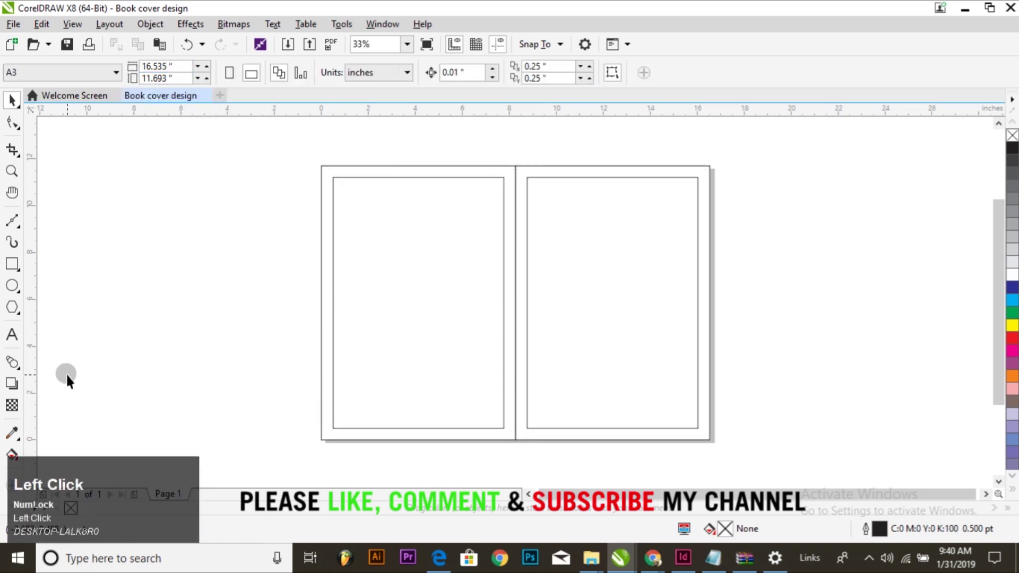
Turn off Dynamic Guides from the View menu
left_click(83, 31)
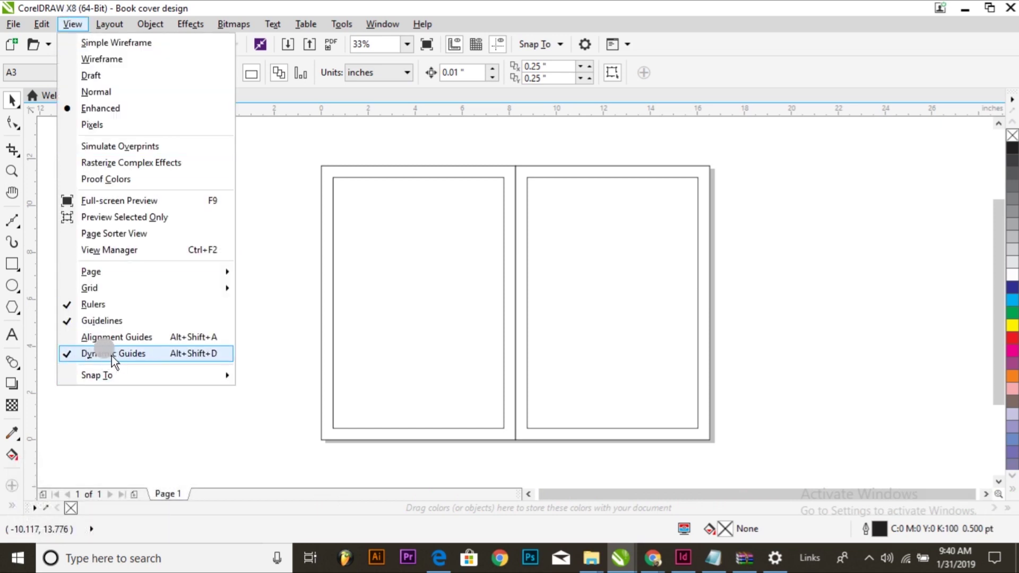
left_click(232, 466)
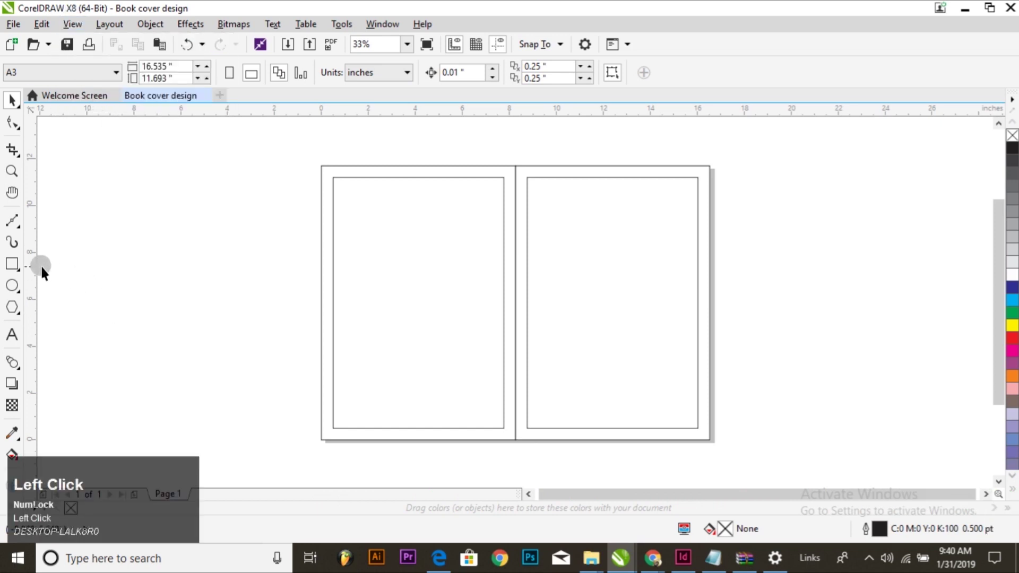
Drag guidelines from the rulers to the rectangle and margin edges and select them all
left_click_drag(34, 271, 33, 233)
left_click_drag(413, 248, 31, 255)
left_click_drag(30, 254, 171, 45)
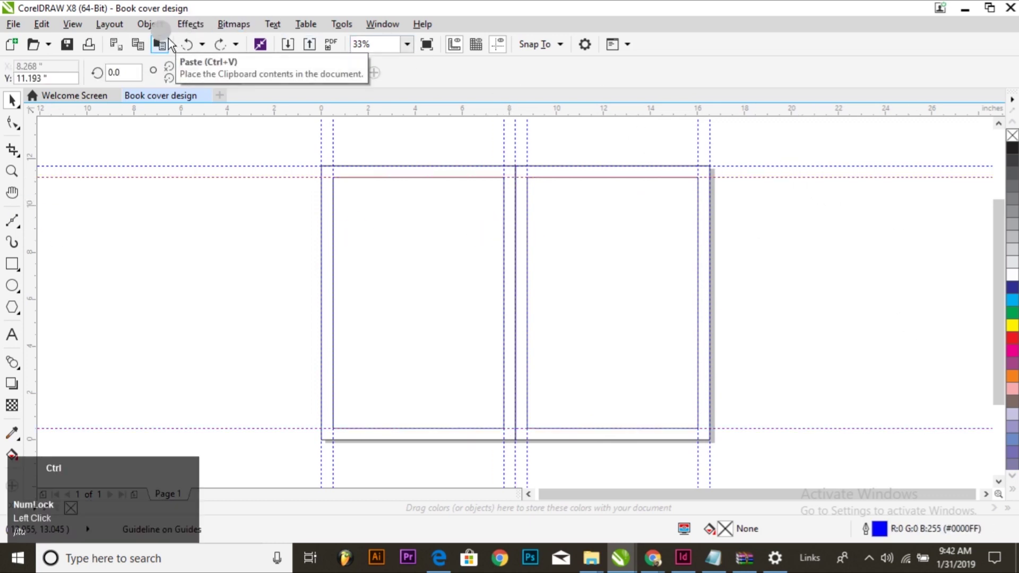
key("ctrl+a")
Lock the guidelines, delete the leftover selection and select the back cover rectangle for colouring
left_click(154, 33)
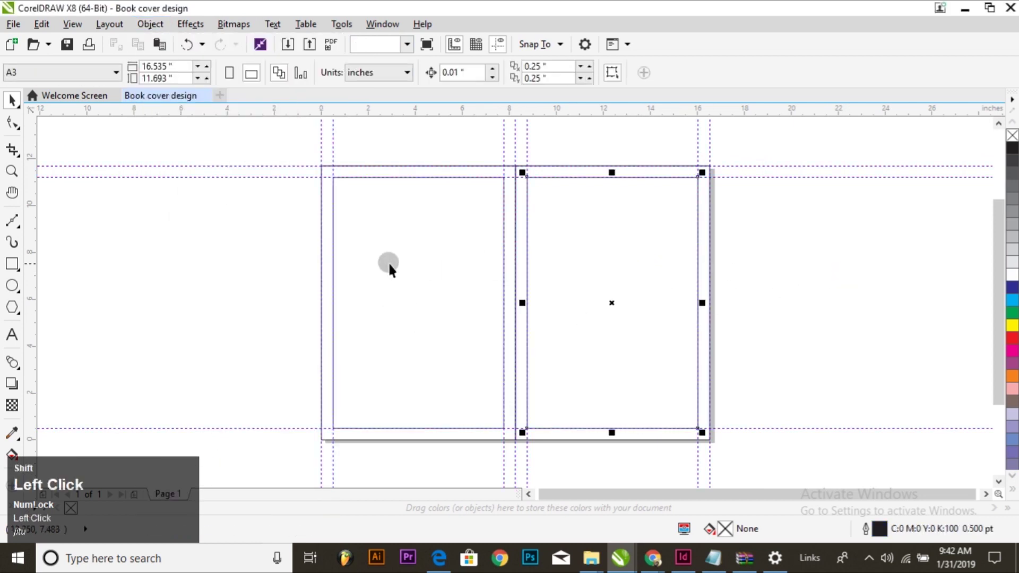
key("Delete")
left_click(396, 266)
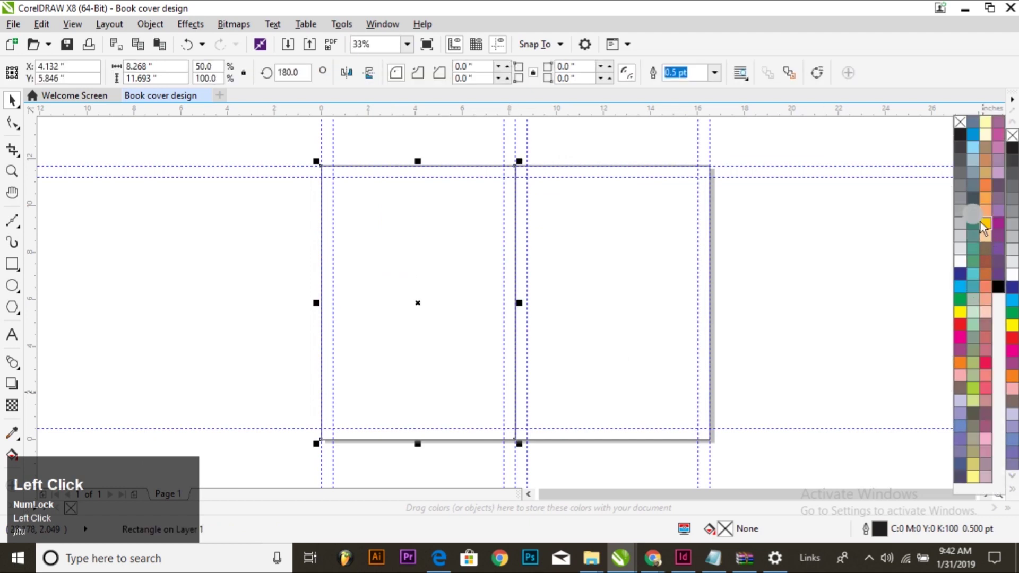
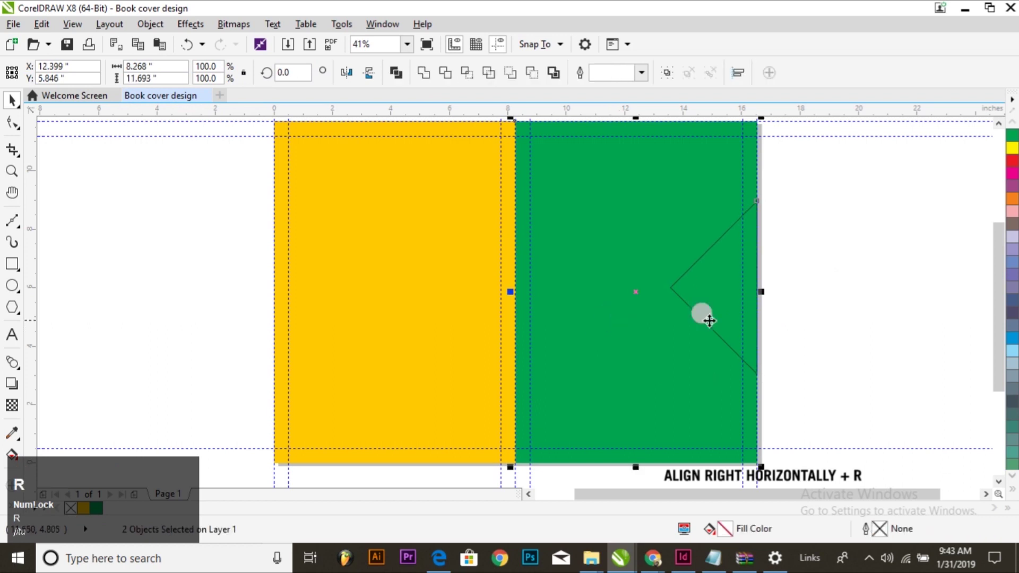
Tilt and shrink the front-cover triangle and nudge its copy into place beside it
left_click_drag(790, 313, 49, 29)
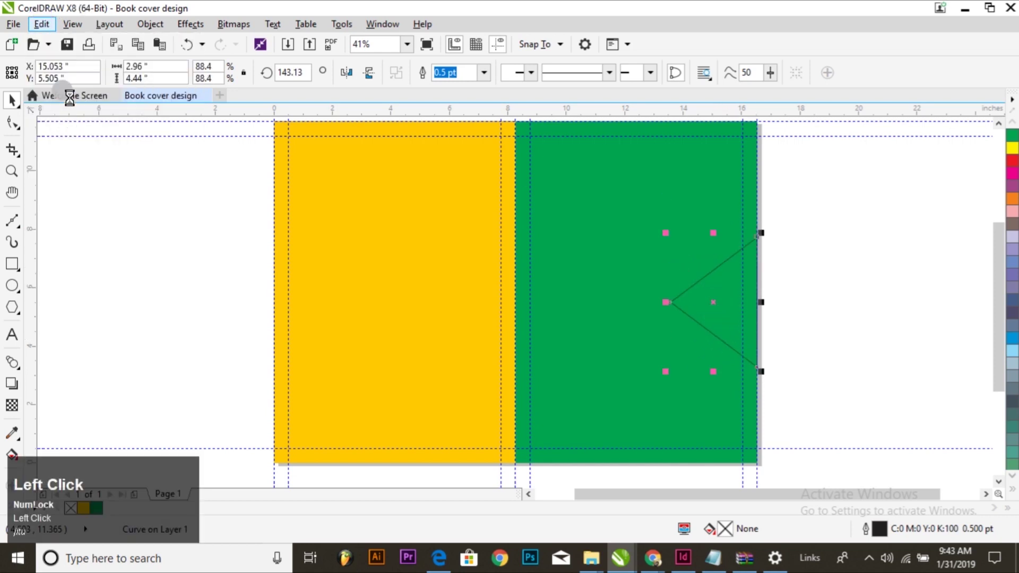
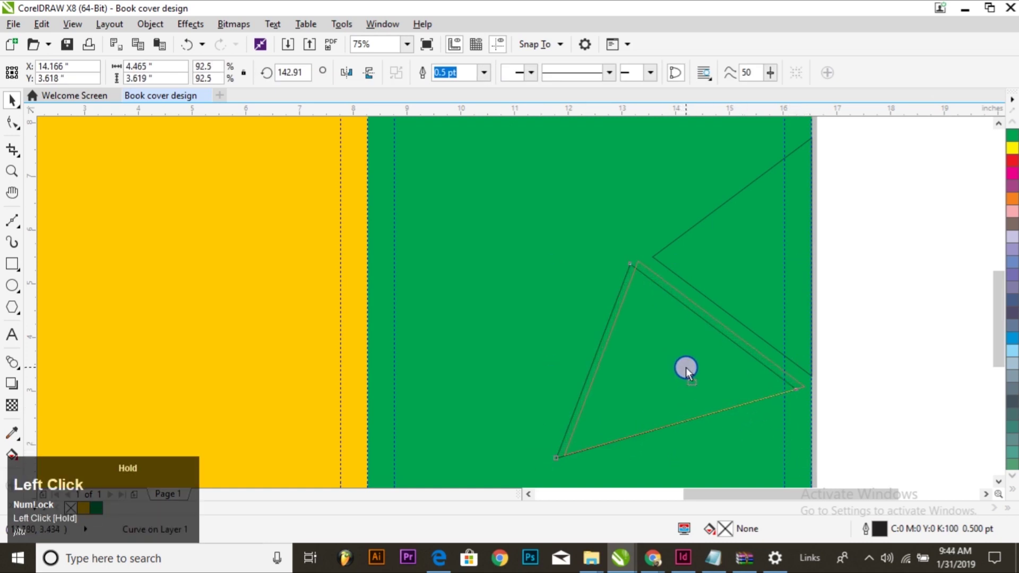
key("Right")
key("Down")
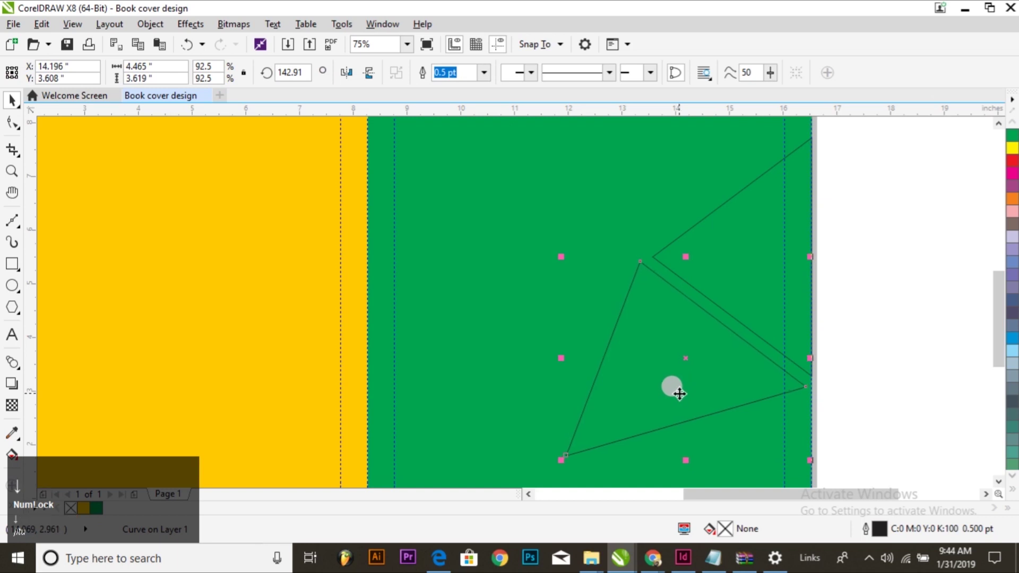
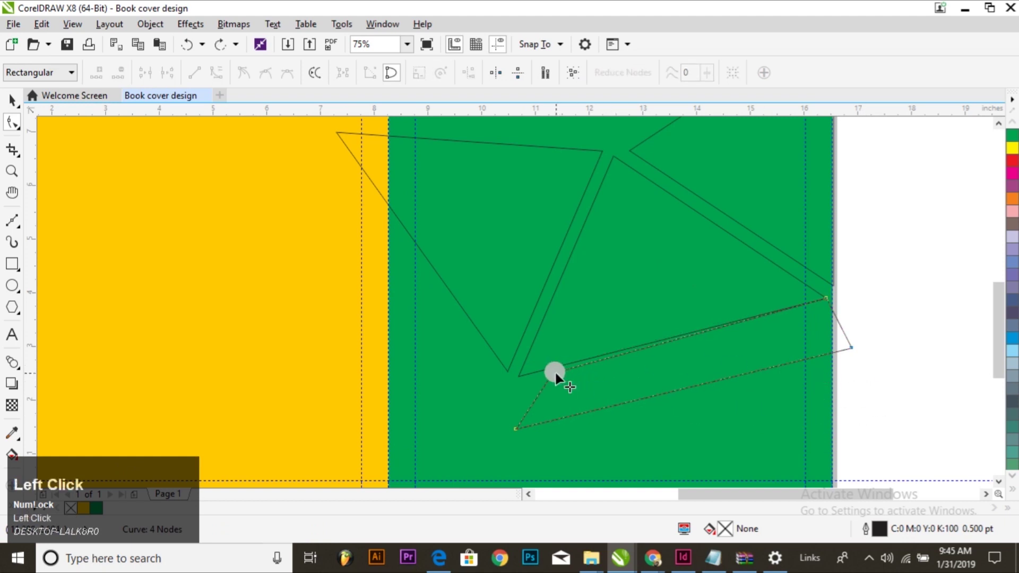
Reshape the long thin triangle so its corners extend just past the front cover's edge
left_click(554, 376)
key("ctrl+space")
left_click(897, 364)
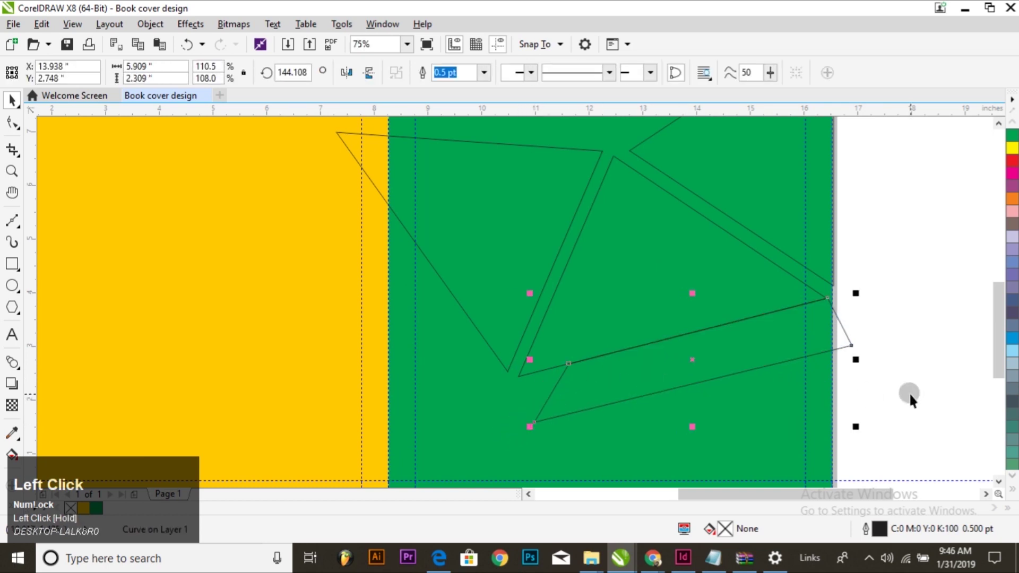
scroll("down", 3)
scroll("up", 3)
left_click(802, 379)
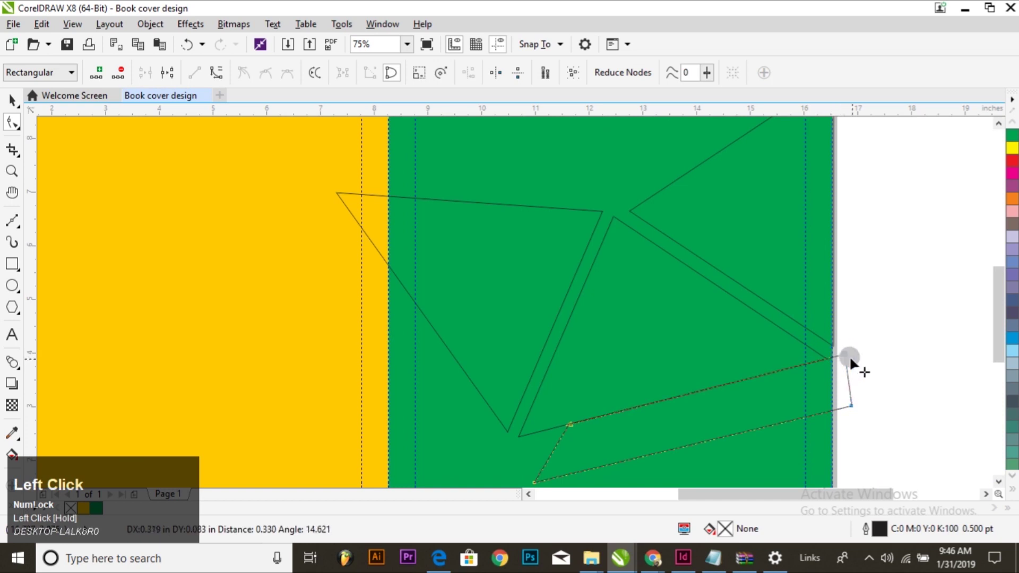
scroll("down", 3)
key("ctrl+space")
Select all the triangles together and copy them
left_click(859, 426)
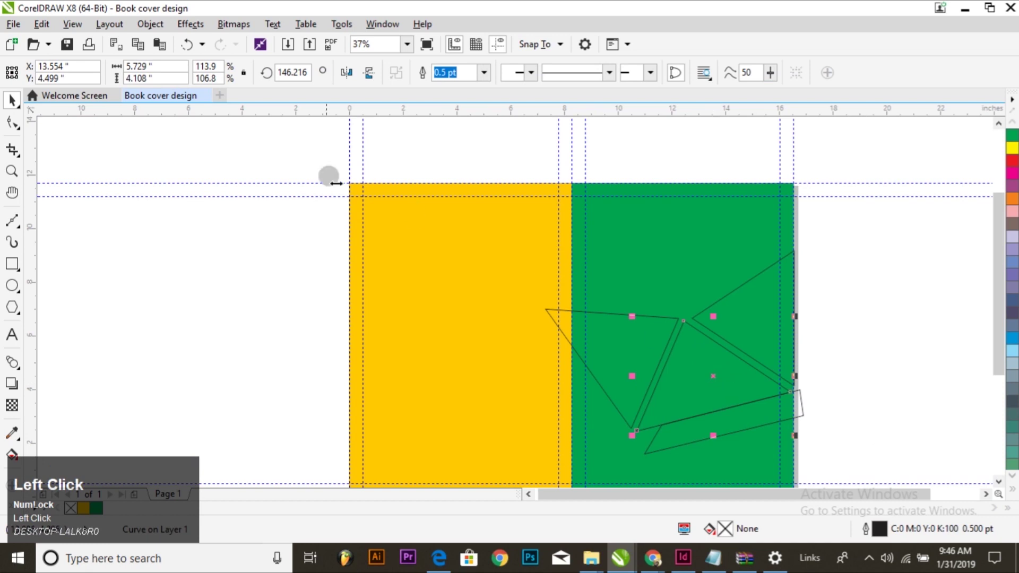
left_click(48, 25)
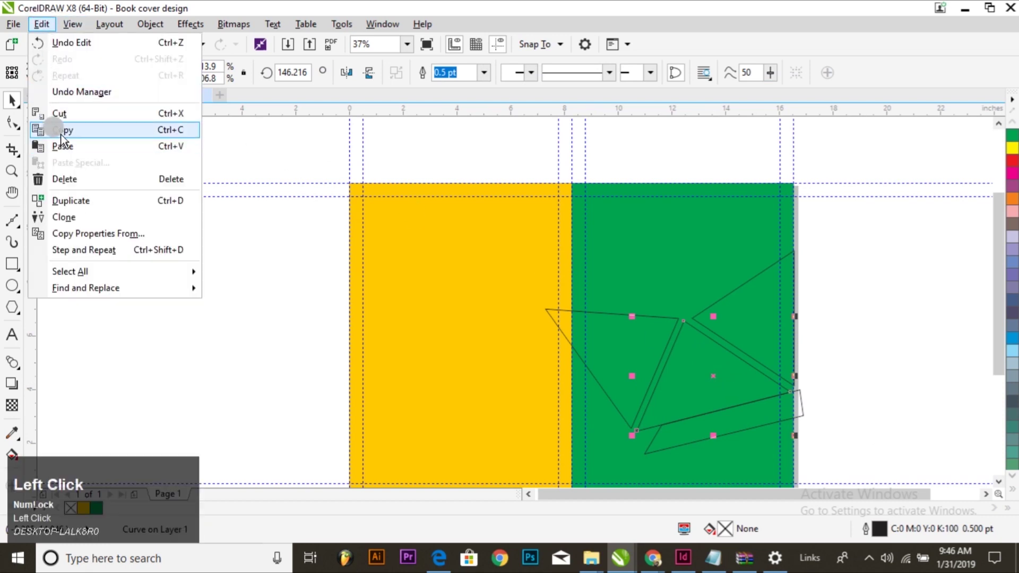
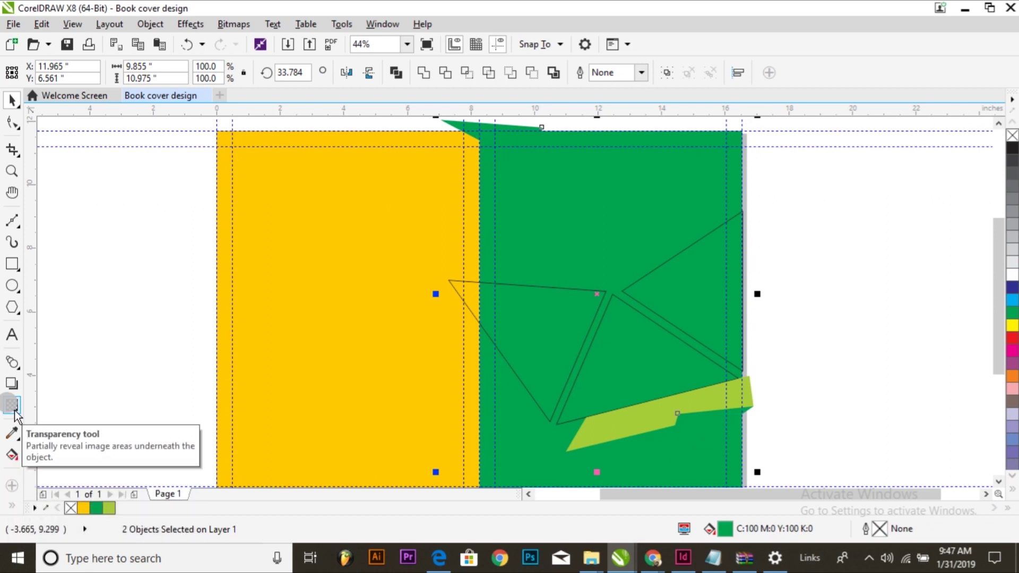
Switch to the Transparency tool ready to blend the imported wave photo
left_click(437, 469)
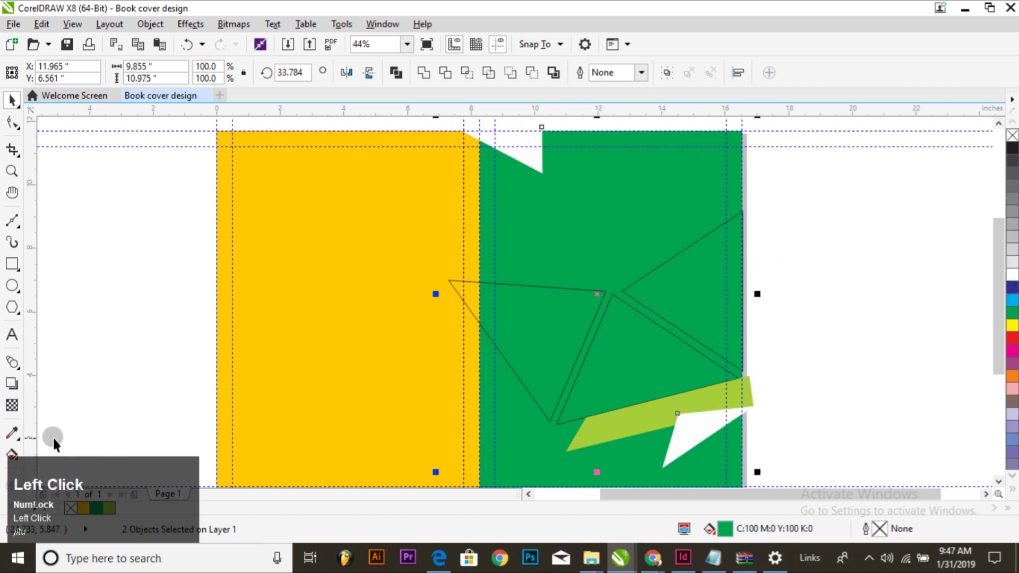
left_click(19, 414)
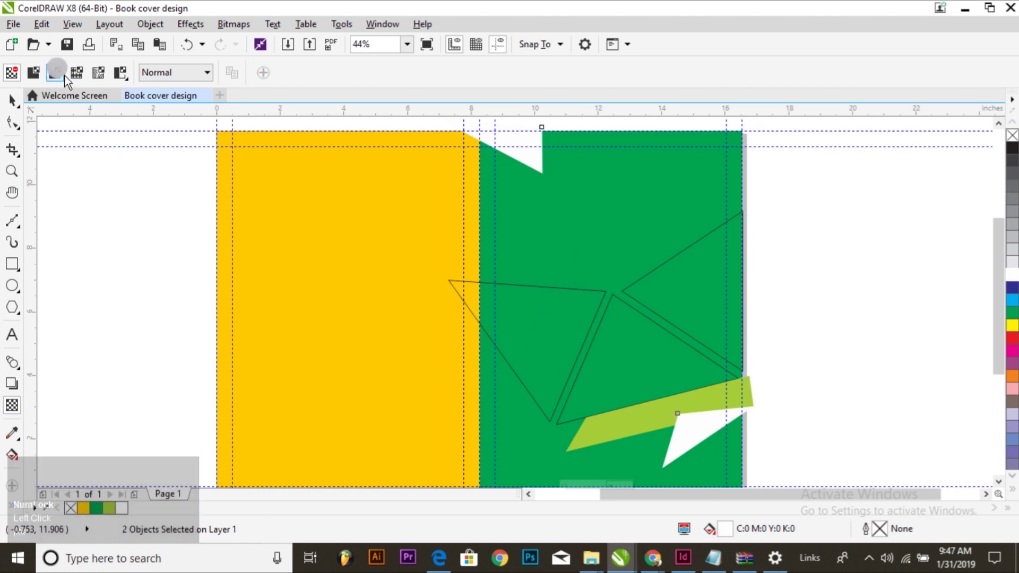
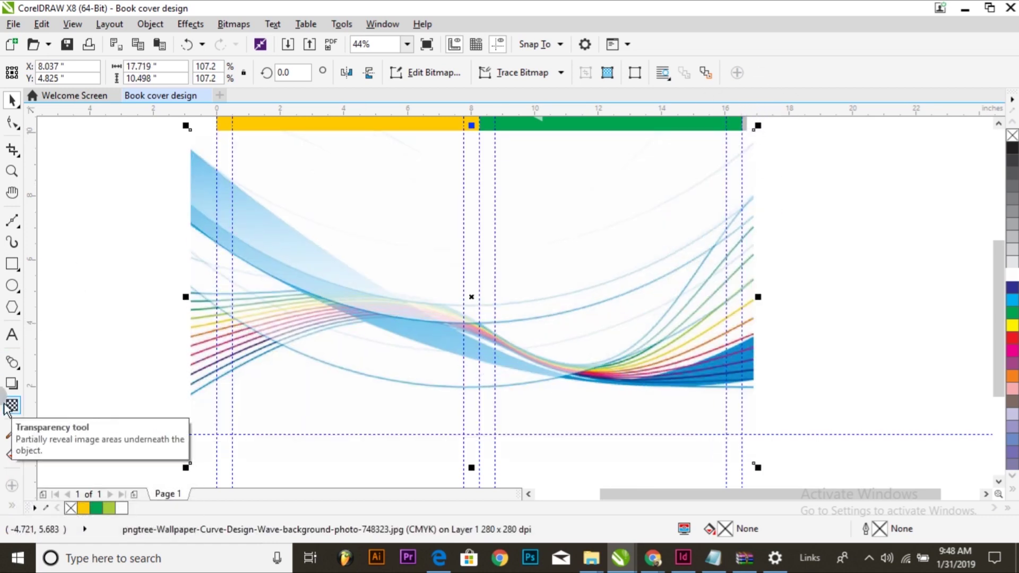
Try merge modes on the wave photo so the yellow and green show through, then reselect it for scaling
left_click(5, 409)
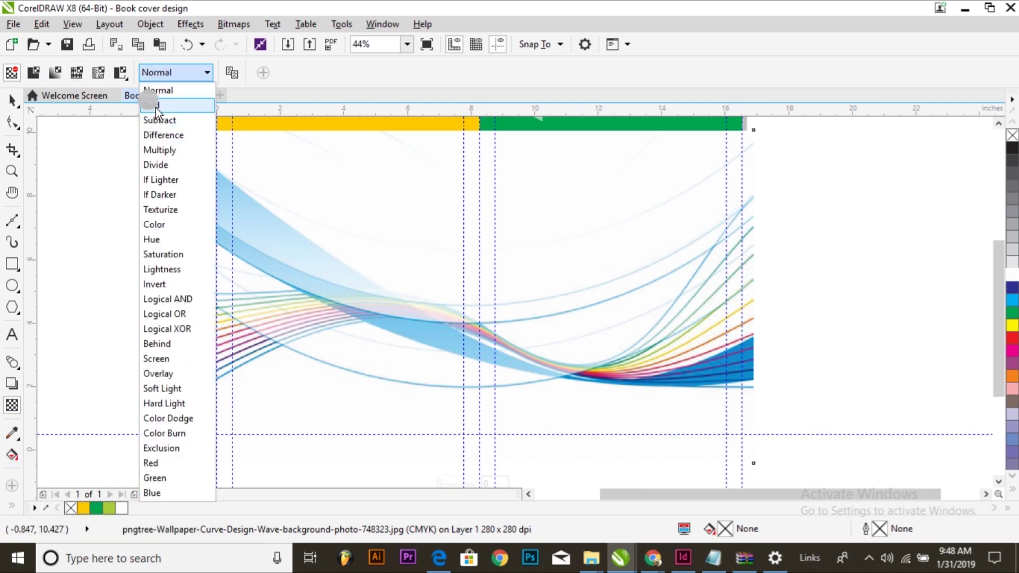
left_click(161, 159)
key("ctrl+space")
left_click(283, 292)
key("ctrl+space")
left_click(20, 115)
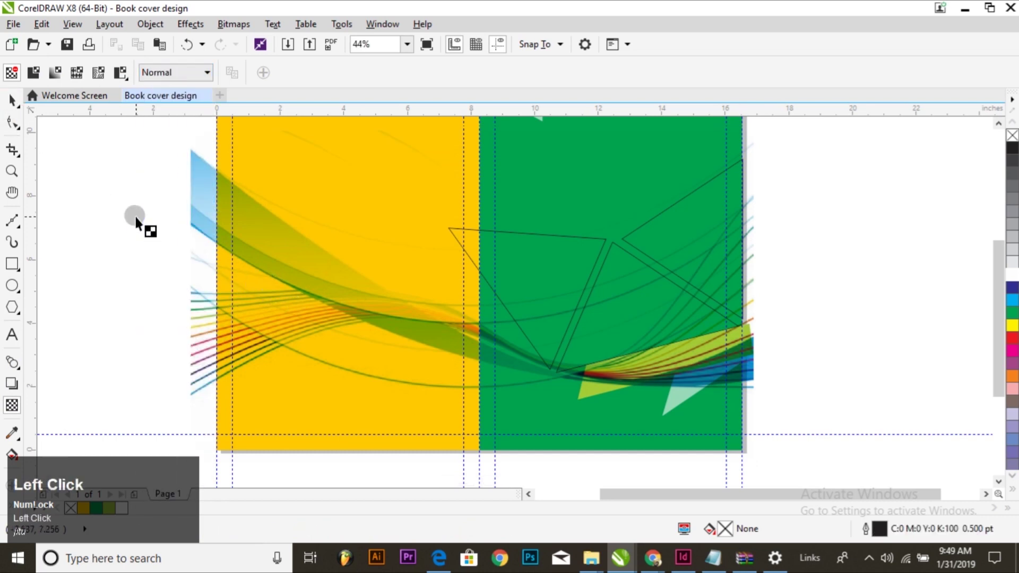
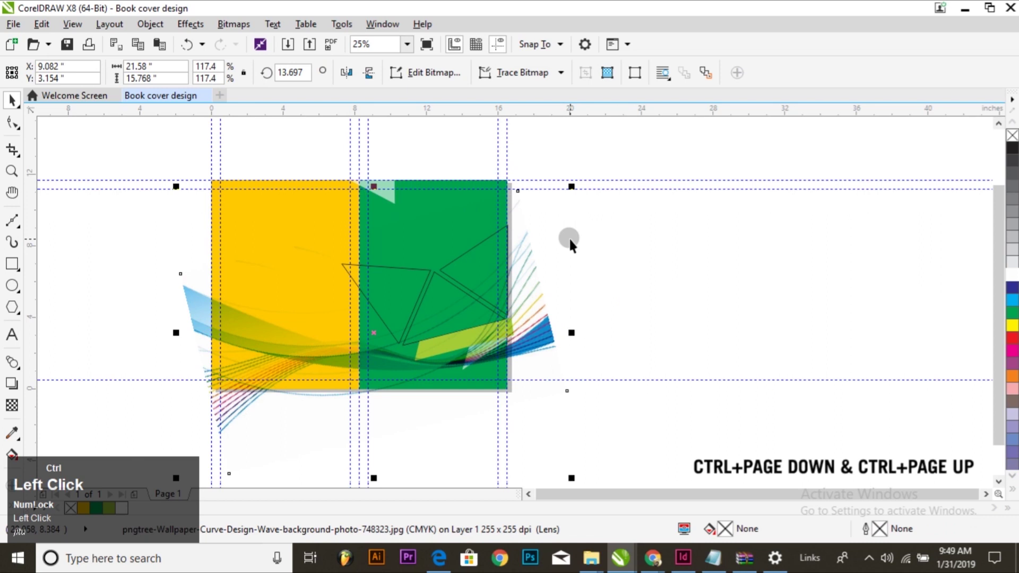
Send the wave photo behind the panels and PowerClip it inside the cover frame
key("ctrl+Page_Down")
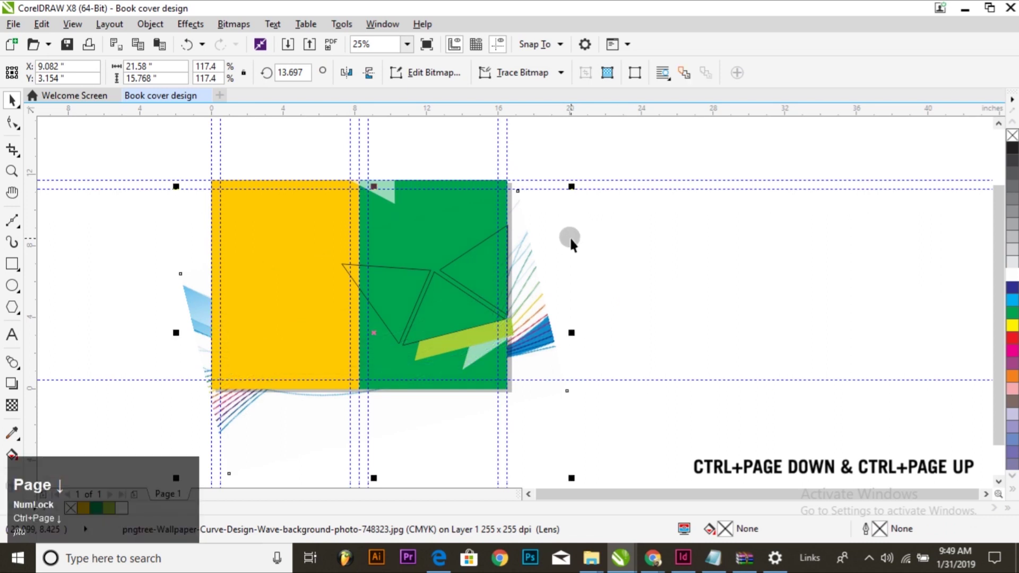
left_click(666, 265)
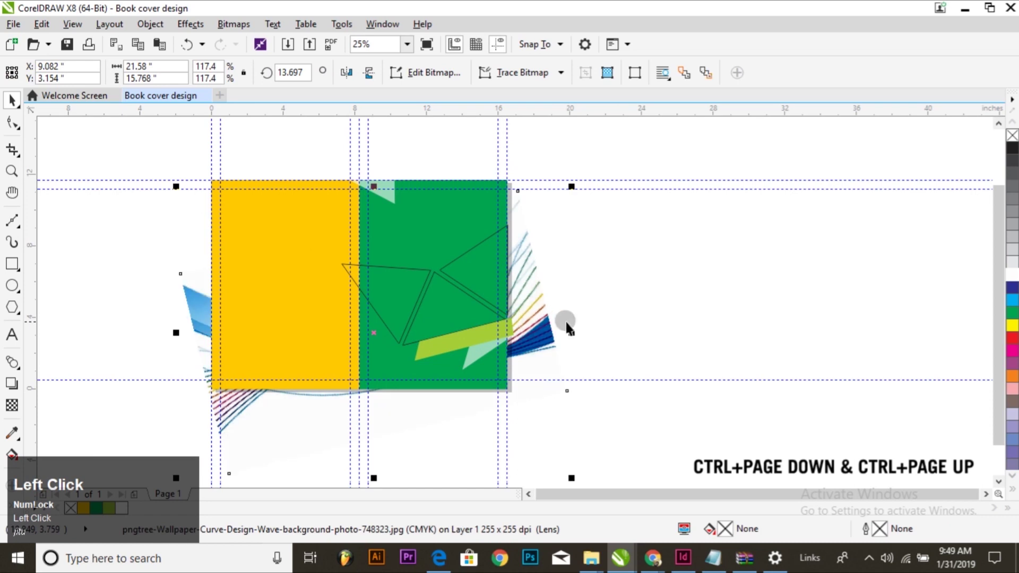
left_click(151, 29)
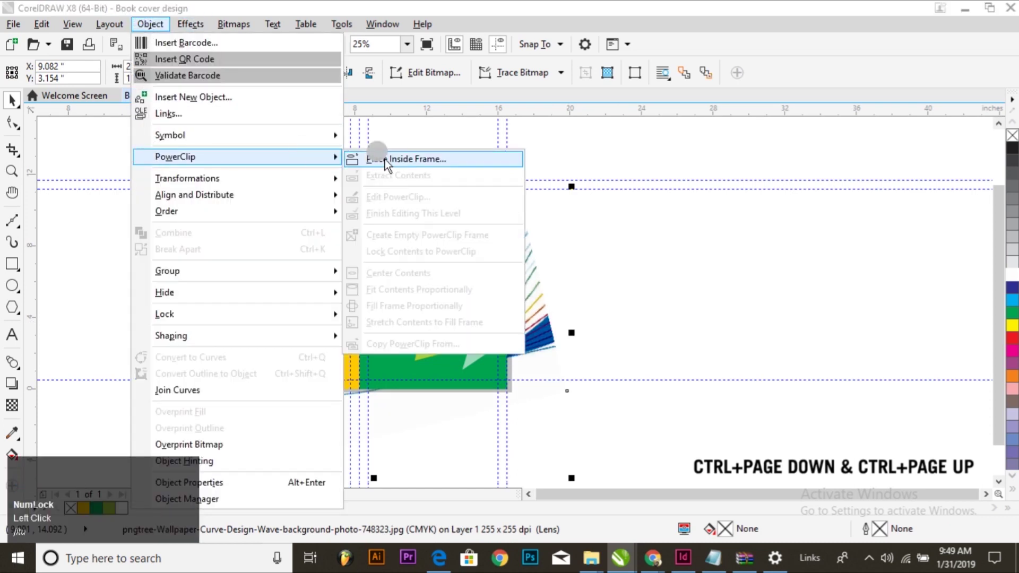
left_click(391, 165)
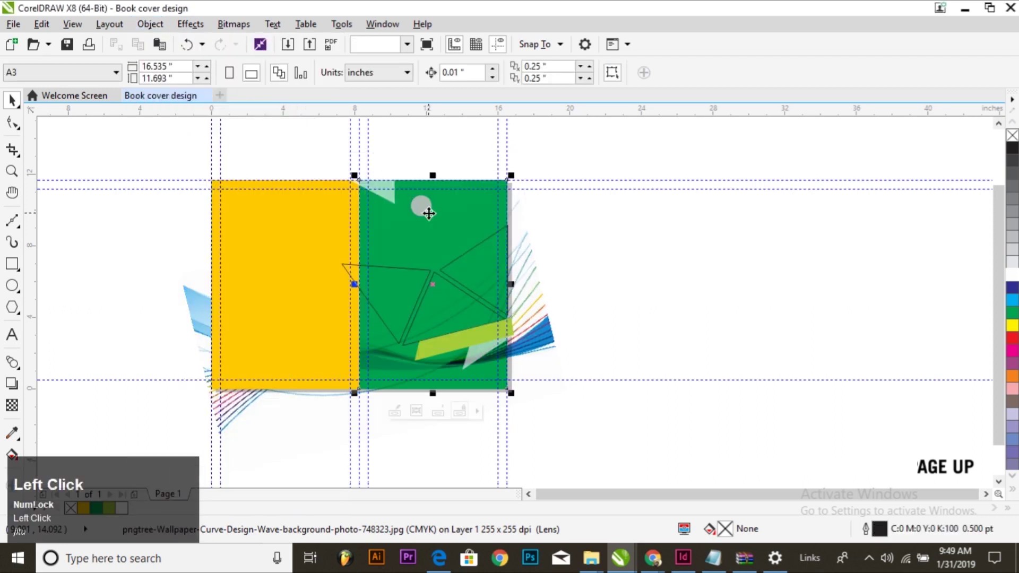
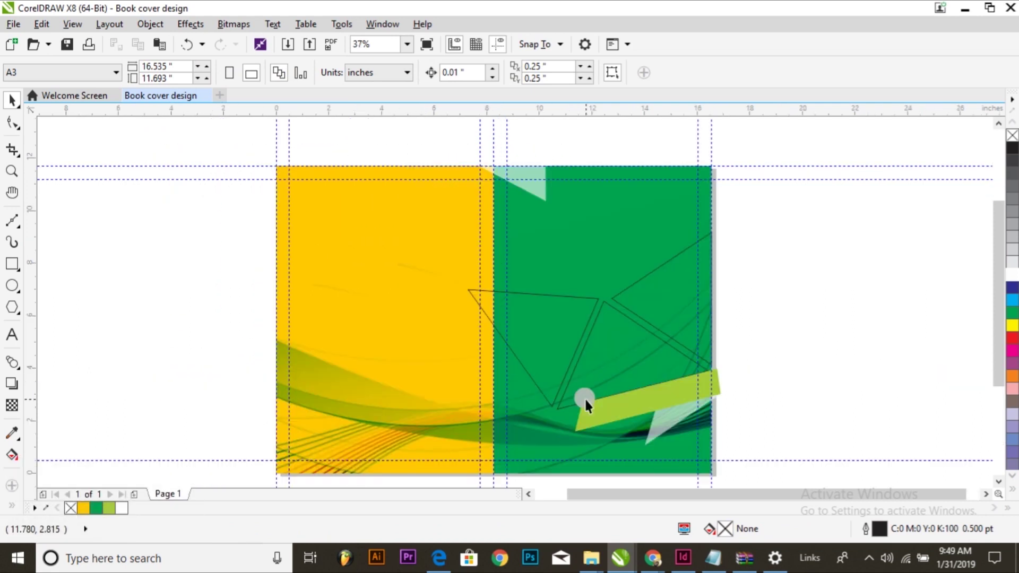
left_click(857, 244)
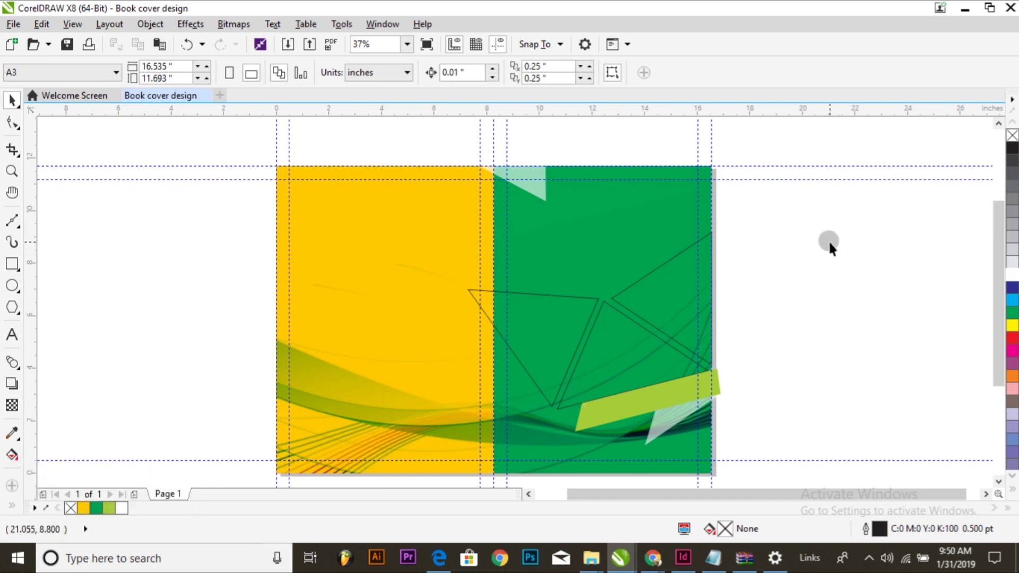
Open the 'book cover matters' document
key("ctrl+o")
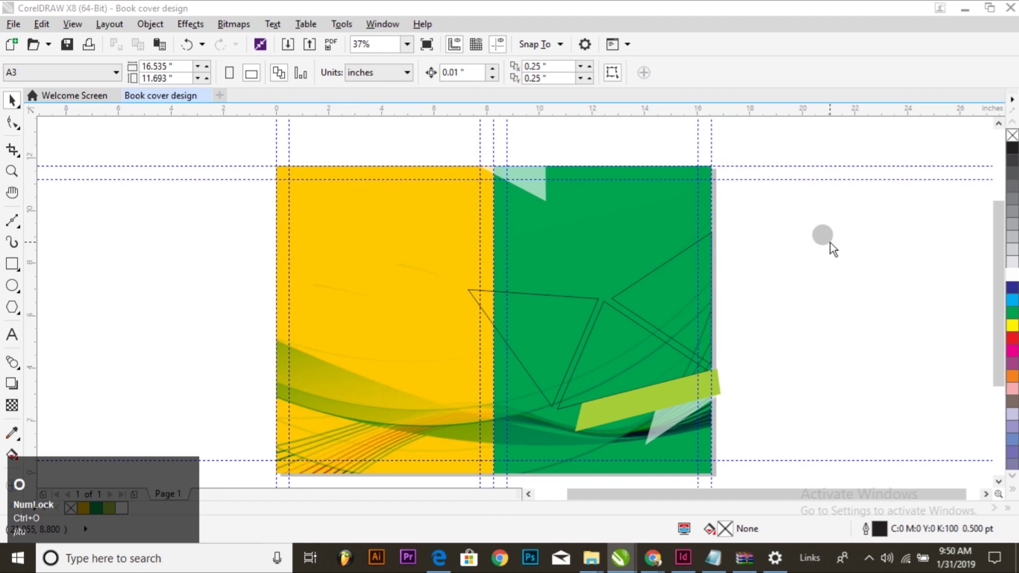
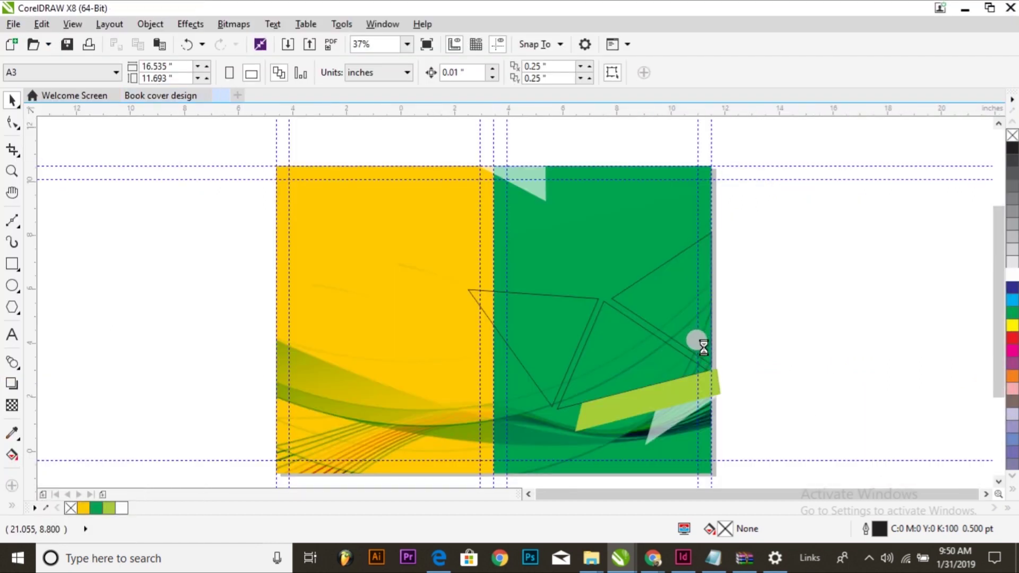
Copy the logo and text block from the matters document and paste them into the cover design
left_click_drag(381, 214, 69, 27)
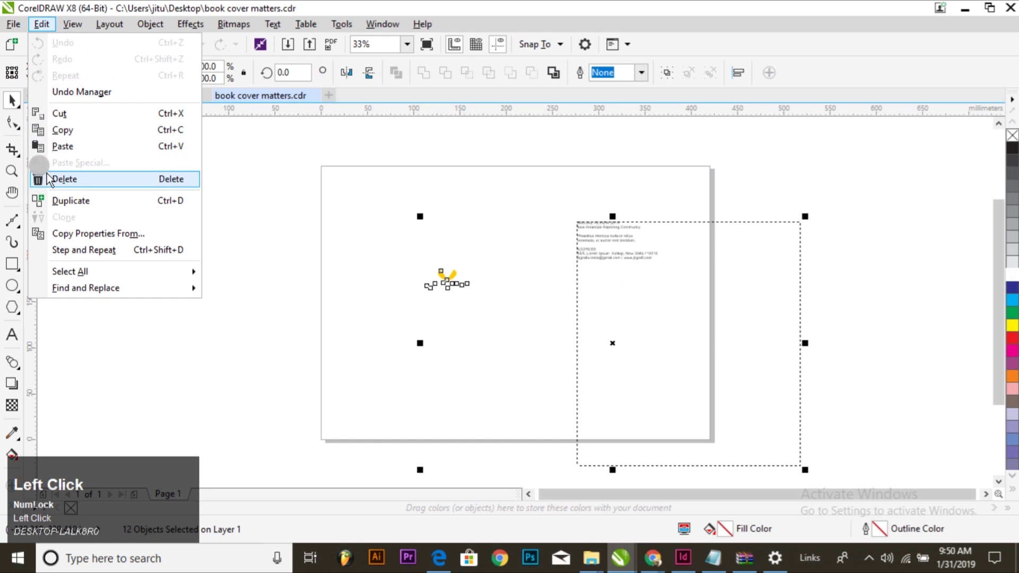
left_click(65, 121)
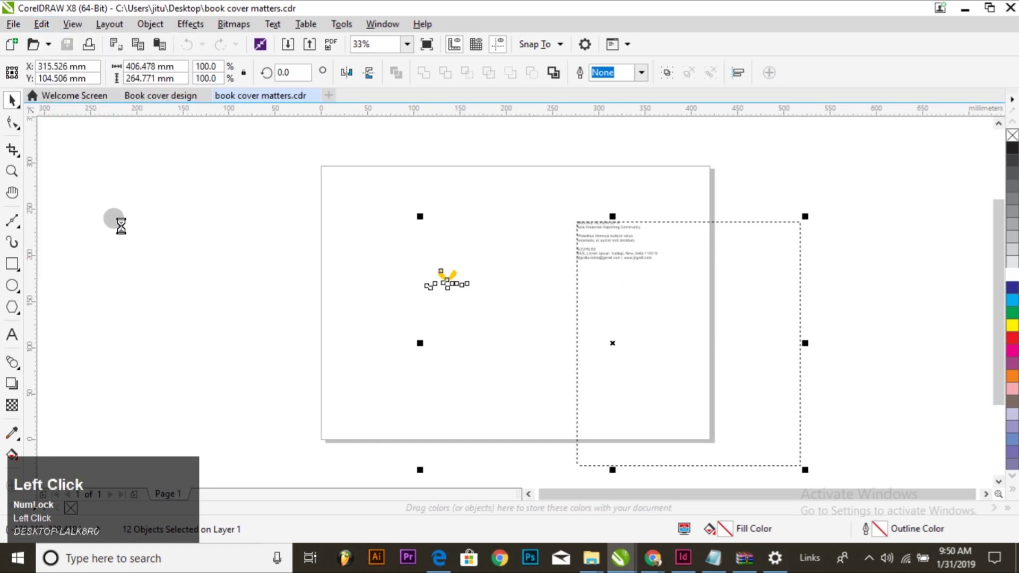
left_click(139, 225)
key("ctrl+Tab")
left_click(213, 216)
left_click(50, 36)
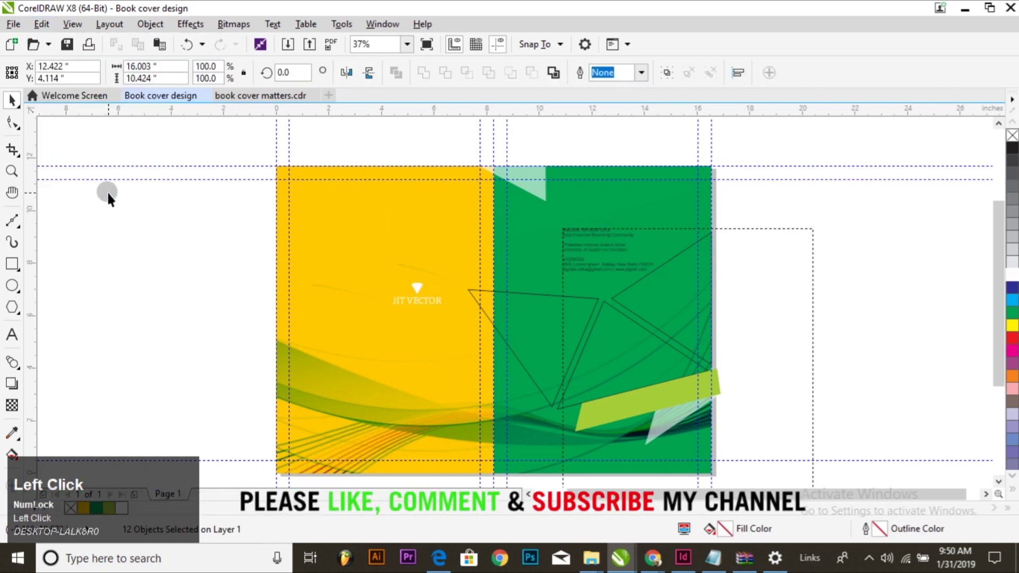
Move the logo to the front cover's top right and split the 'ANNUAL REVIEW 2019' title lines into their own text
left_click_drag(597, 265, 941, 349)
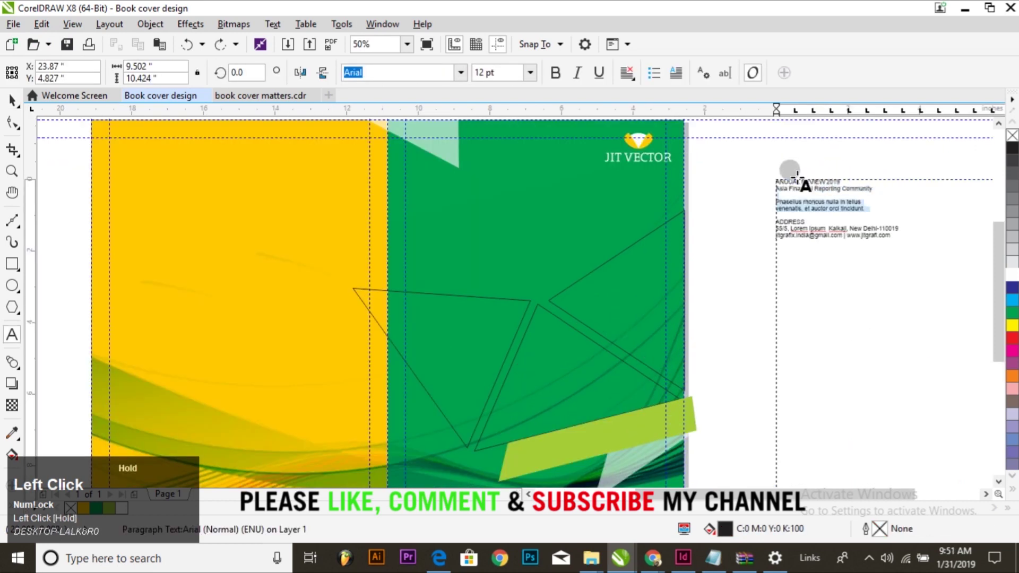
scroll("up", 3)
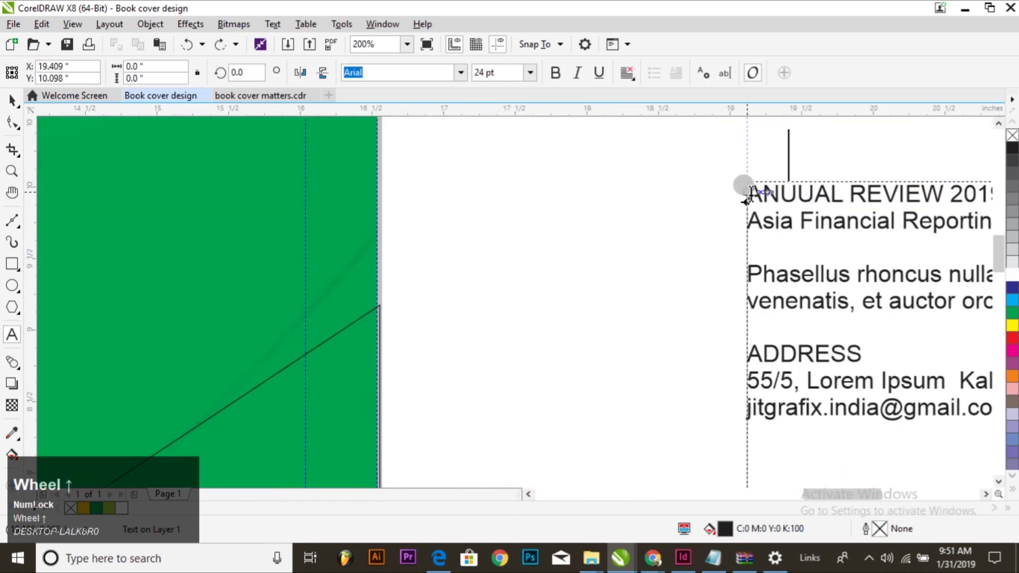
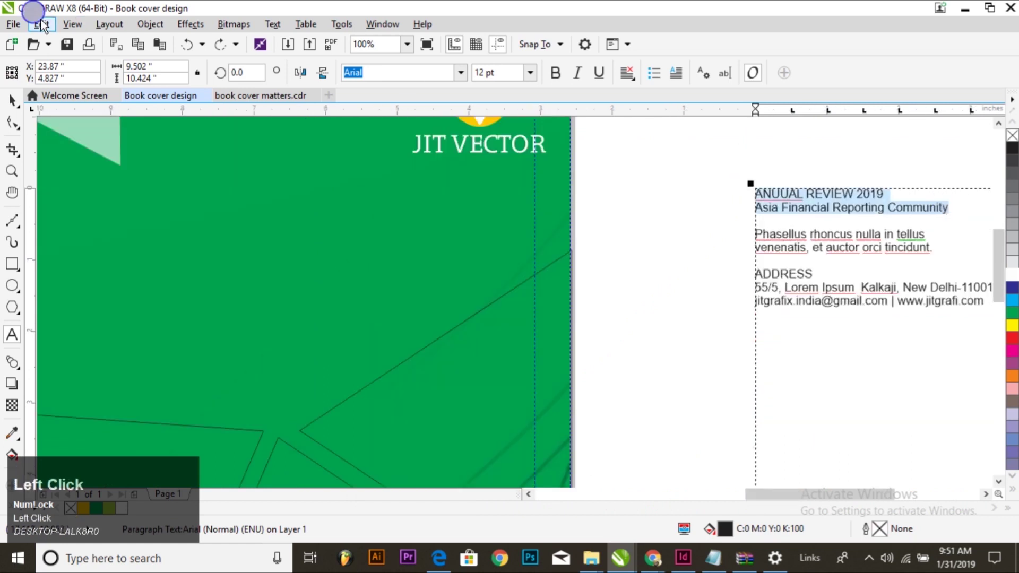
key("ctrl+space")
scroll("down", 3)
scroll("up", 3)
left_click(610, 152)
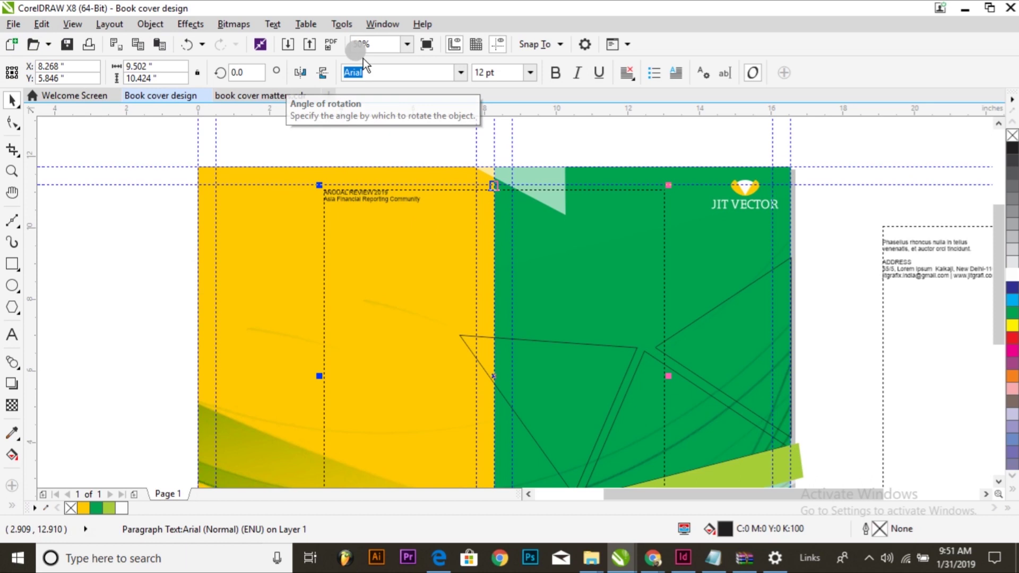
Move the 'ANNUAL REVIEW 2019' title onto the green front panel and set it in Aero, larger
left_click_drag(266, 29, 659, 253)
scroll("up", 3)
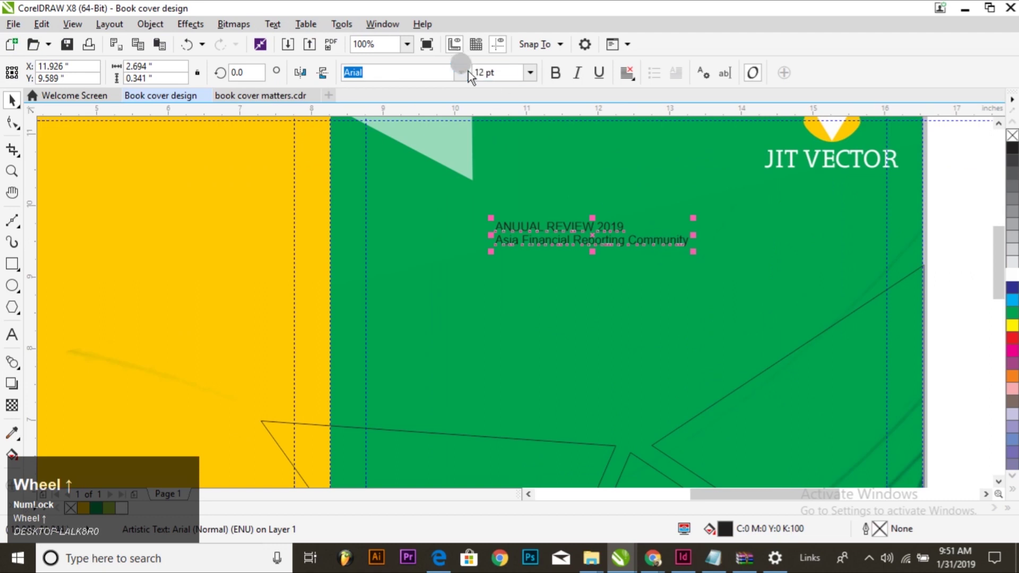
left_click(467, 79)
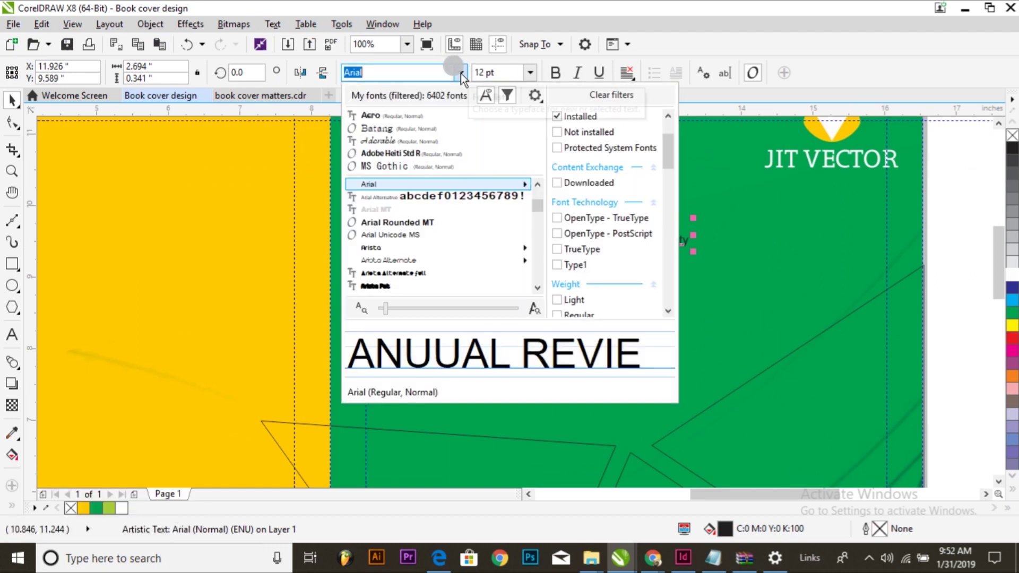
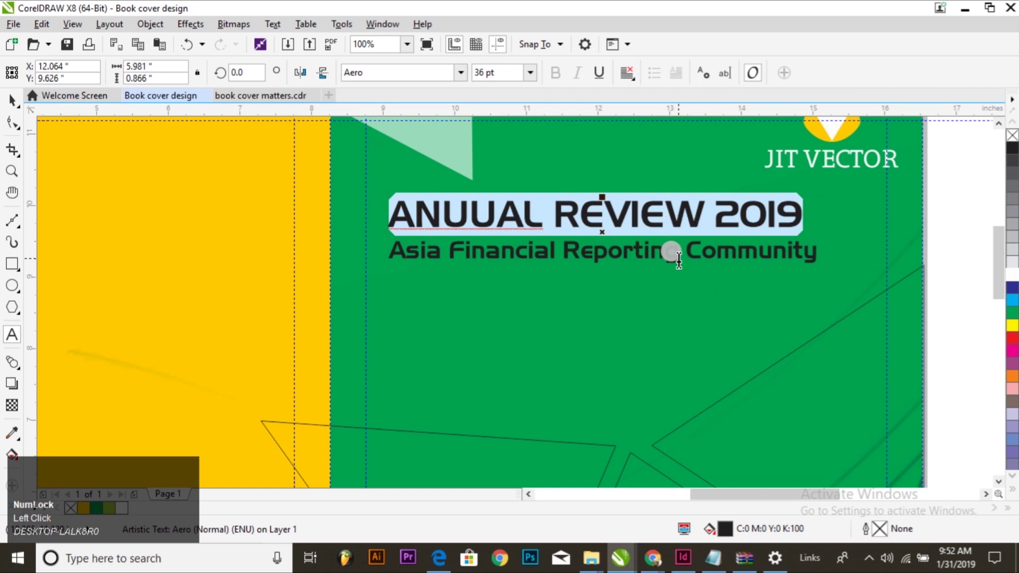
Centre-align the title lines, heading white and subtitle deep yellow, then deselect
left_click(681, 248)
left_click(639, 77)
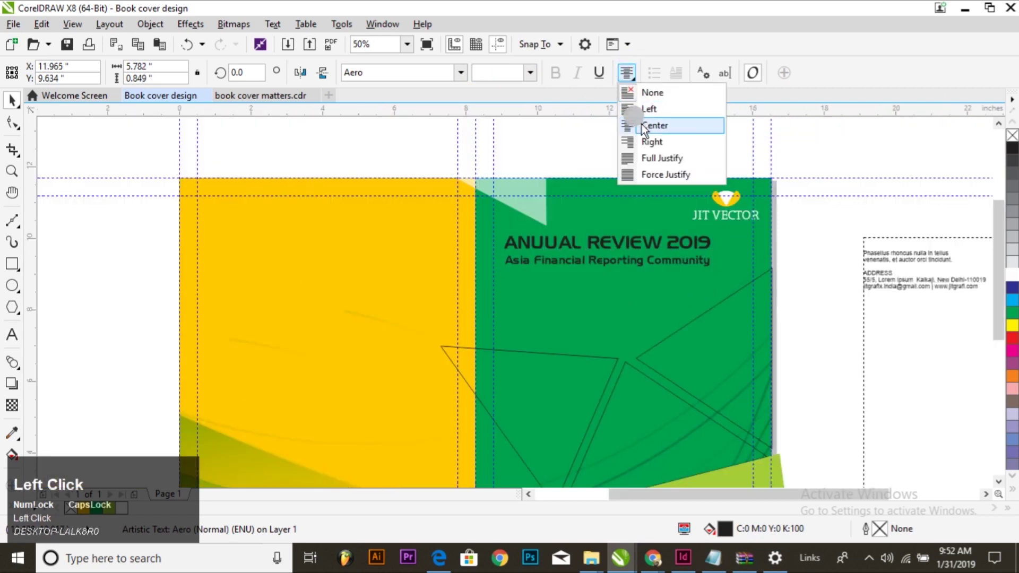
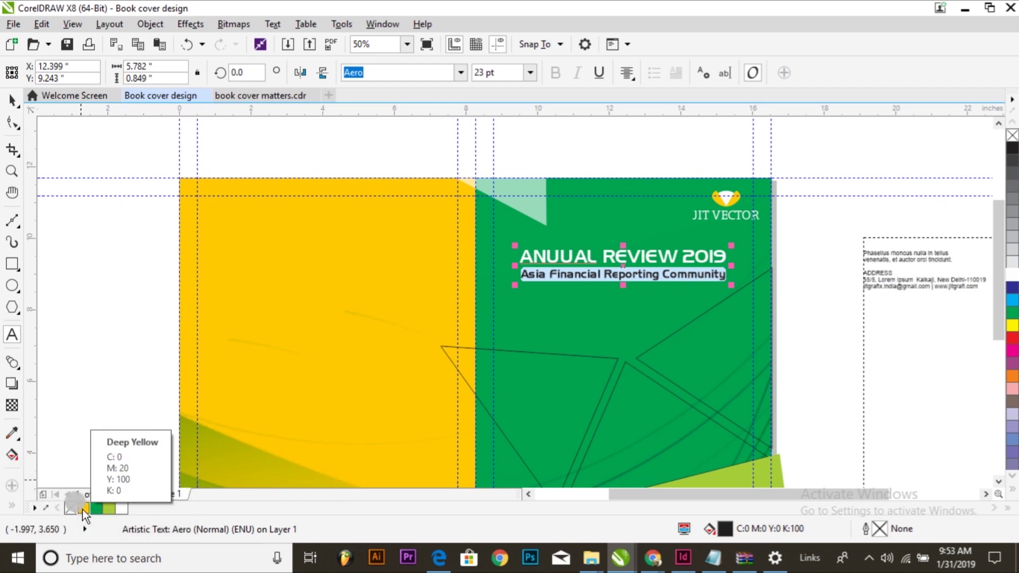
left_click(86, 516)
key("ctrl+space")
left_click(819, 331)
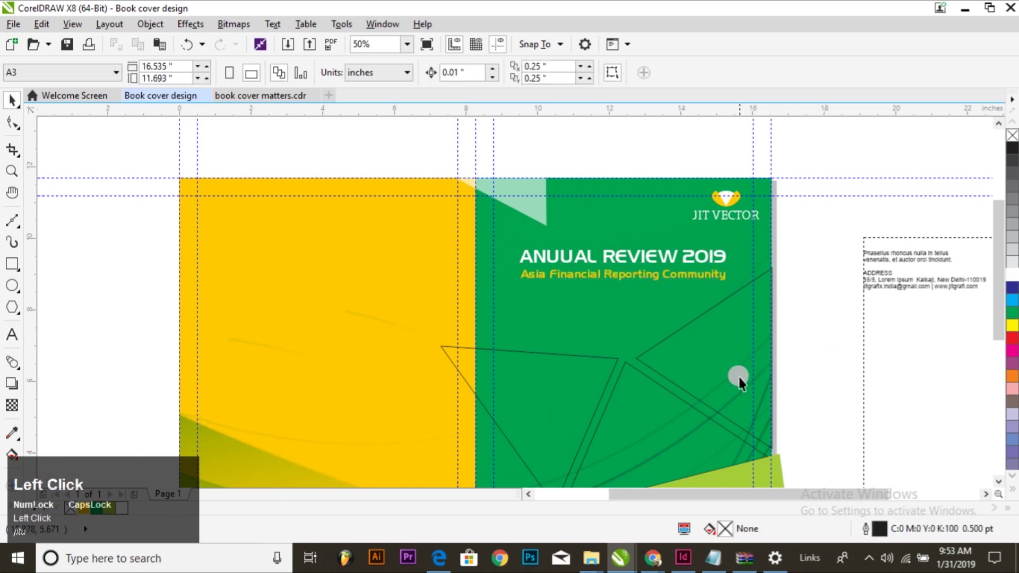
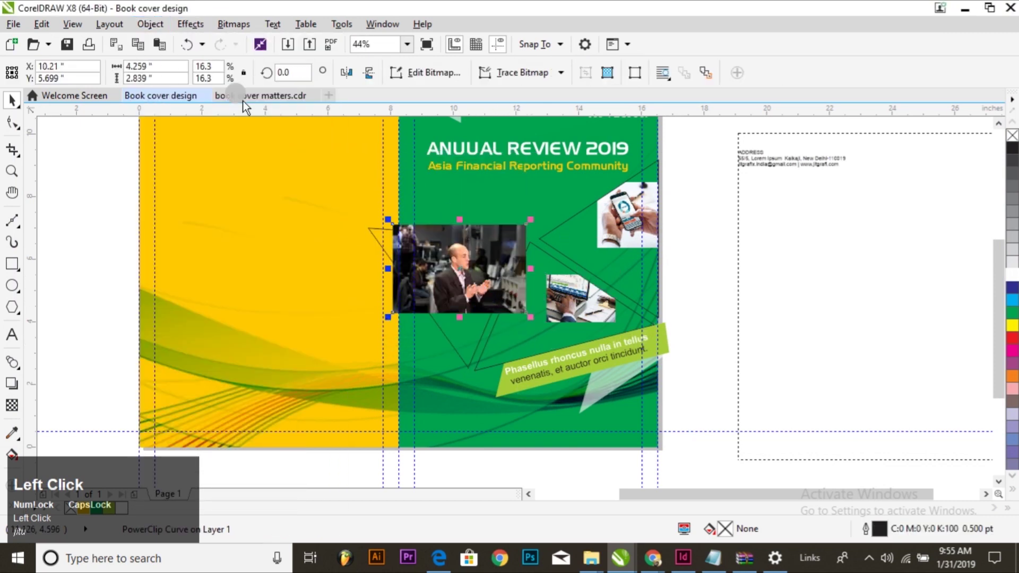
Use Object > PowerClip to place the meeting and laptop photos inside their triangles
key("alt+a")
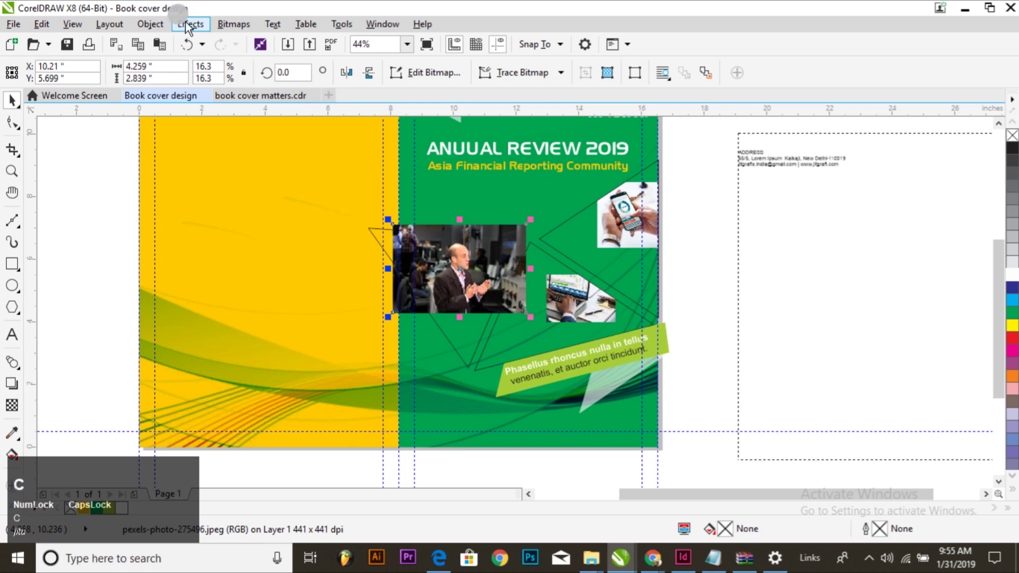
left_click(157, 23)
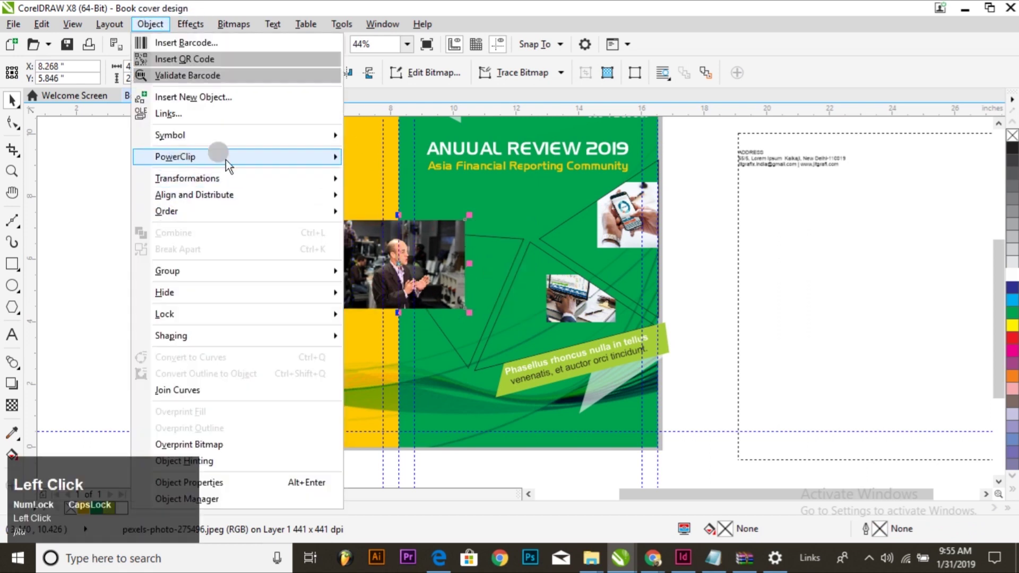
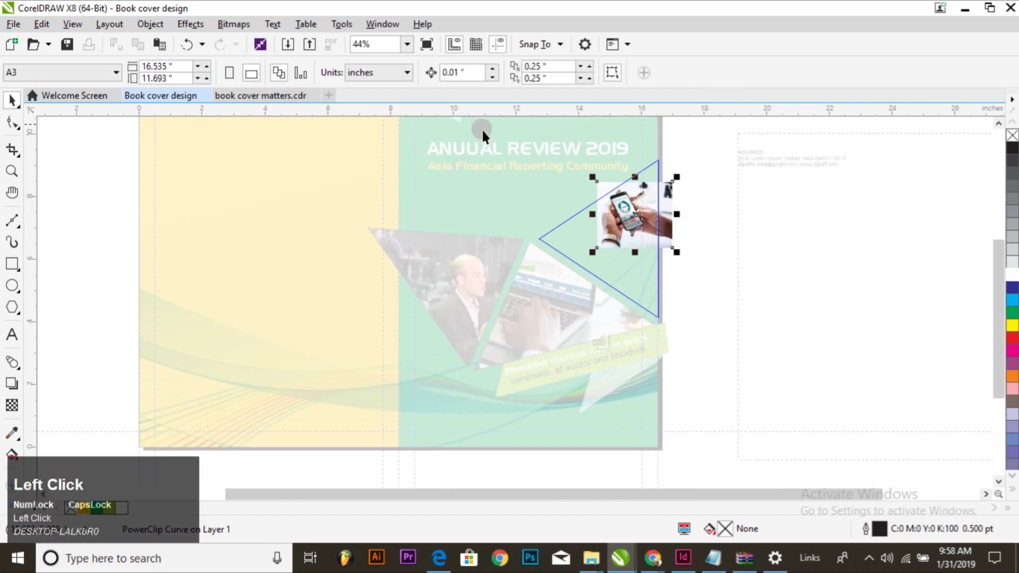
Mirror the phone photo horizontally into the upper-right triangle, undoing an accidental delete of the photo group
left_click(354, 87)
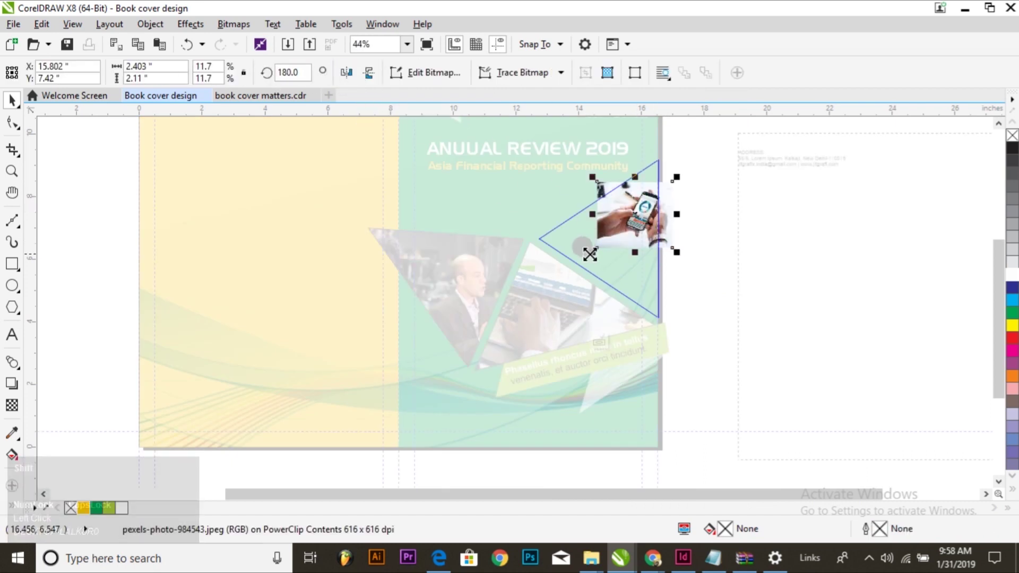
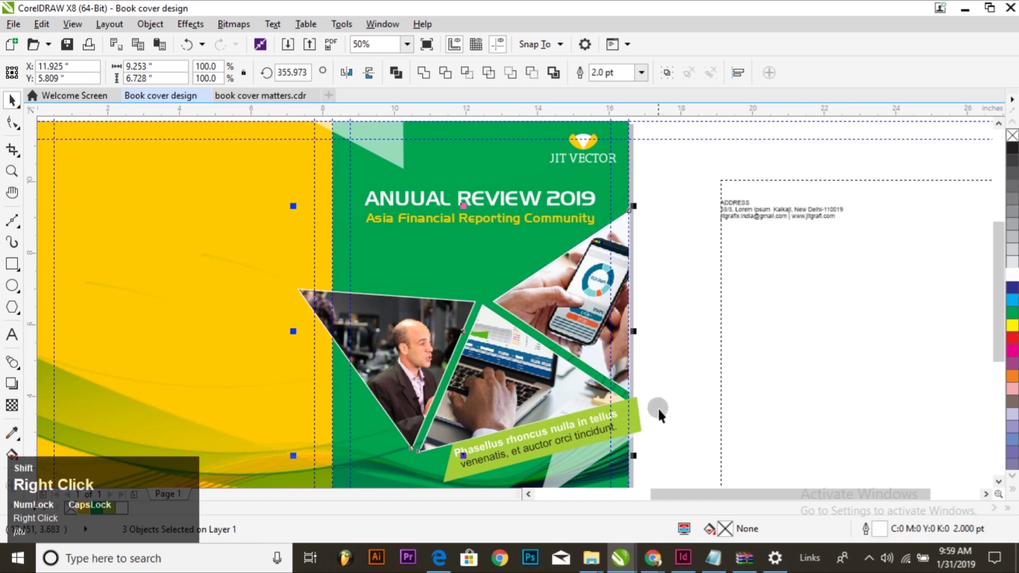
left_click(643, 427)
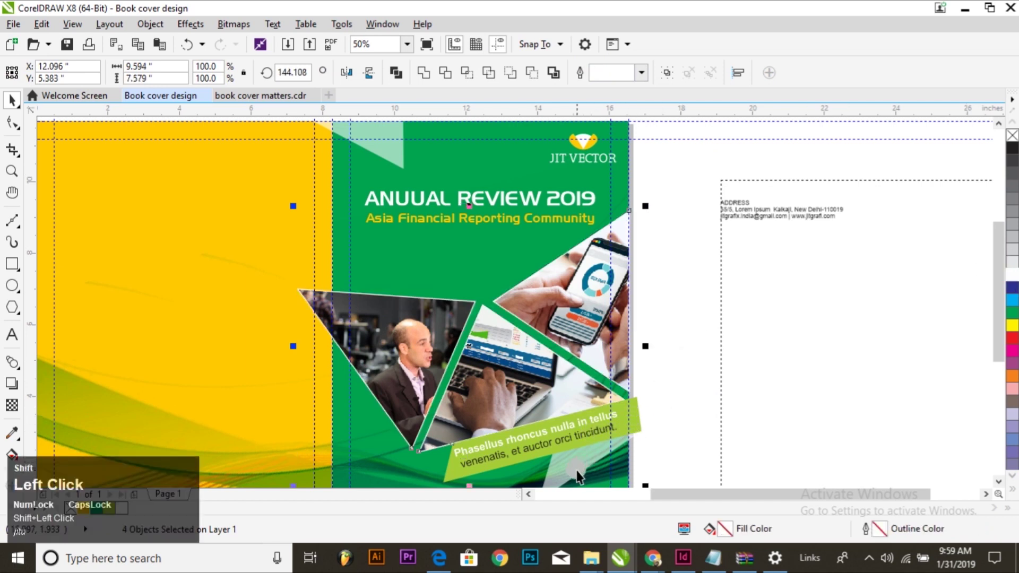
key("Delete")
key("ctrl+z")
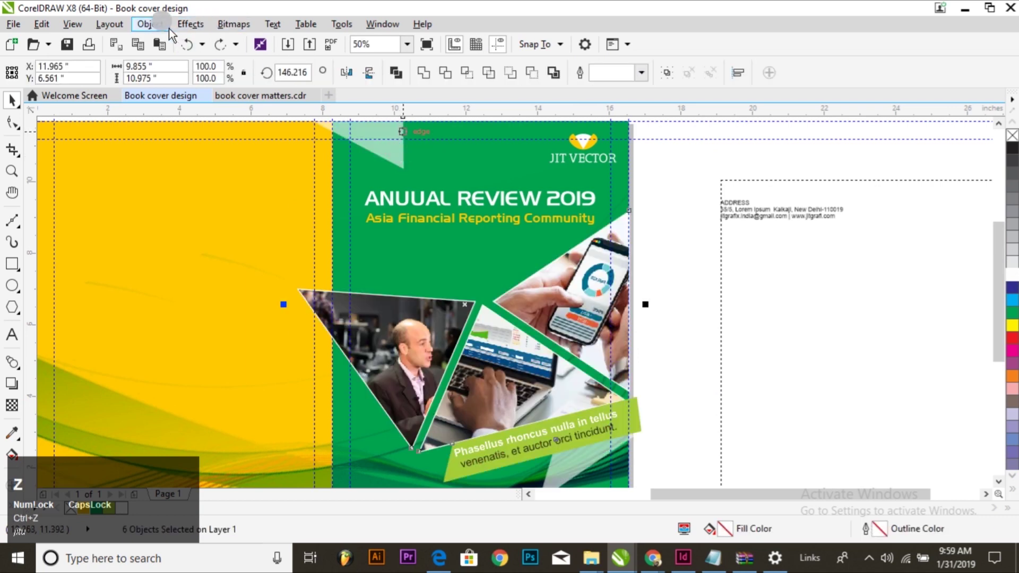
Clip the grouped photo triangles inside the green front rectangle via PowerClip
left_click(187, 28)
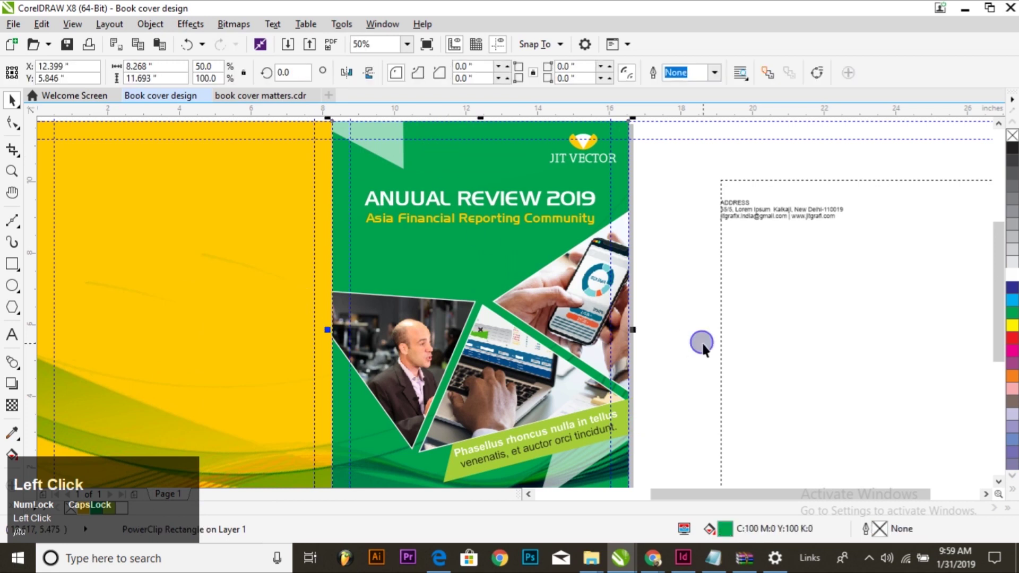
scroll("down", 3)
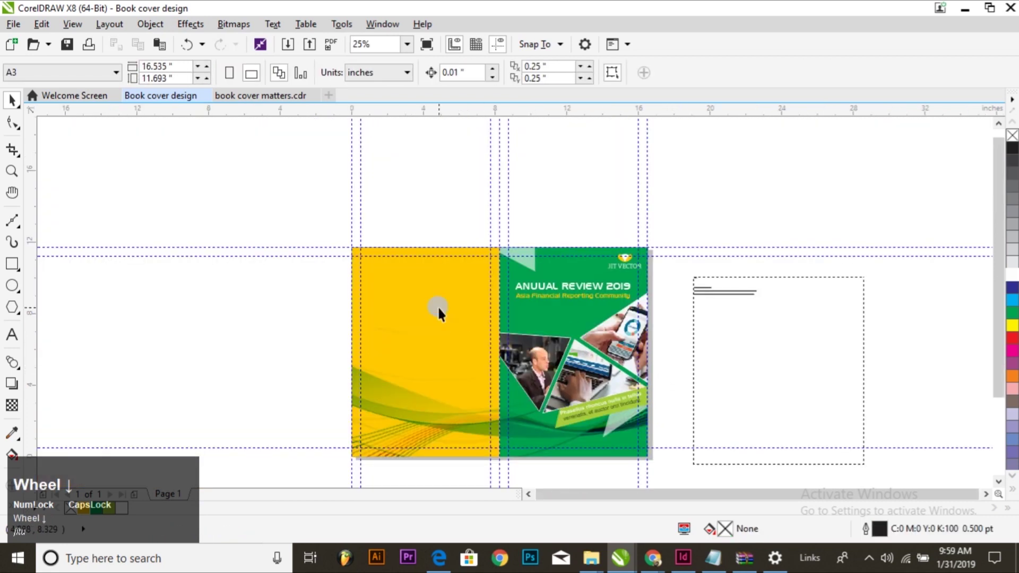
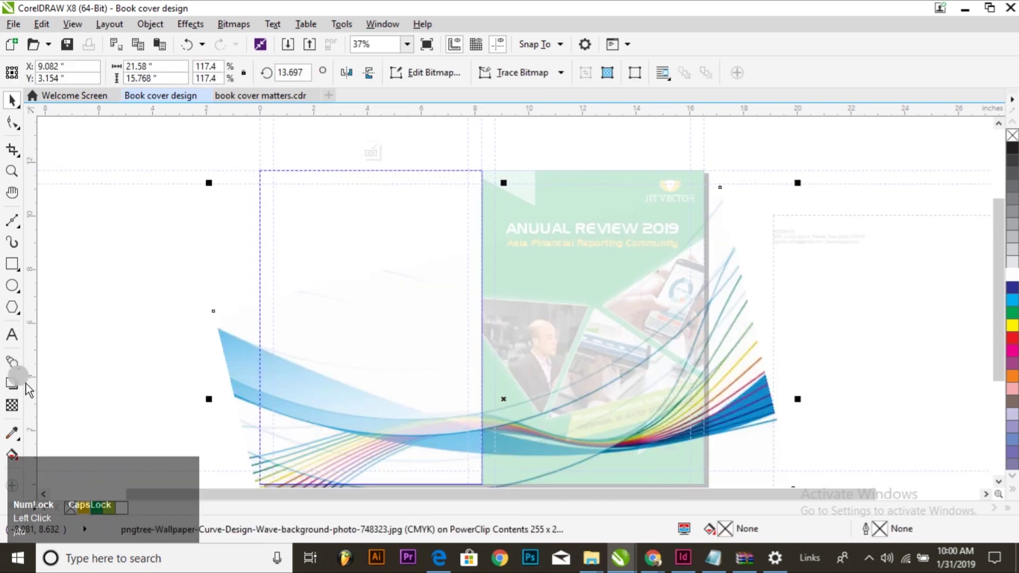
Give the wave image a 70% Multiply uniform transparency and finish editing the back cover's PowerClip
left_click(16, 418)
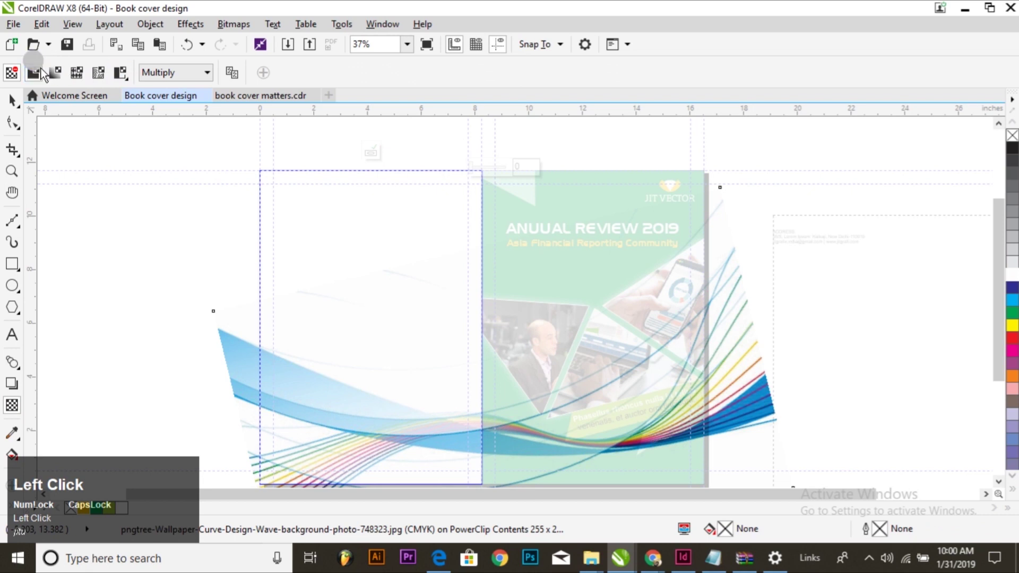
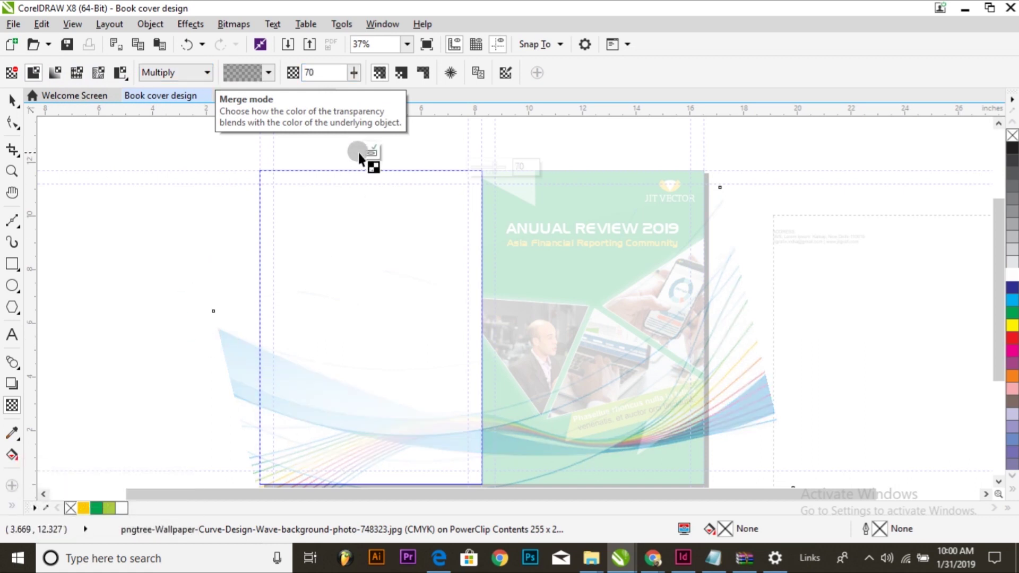
left_click(379, 159)
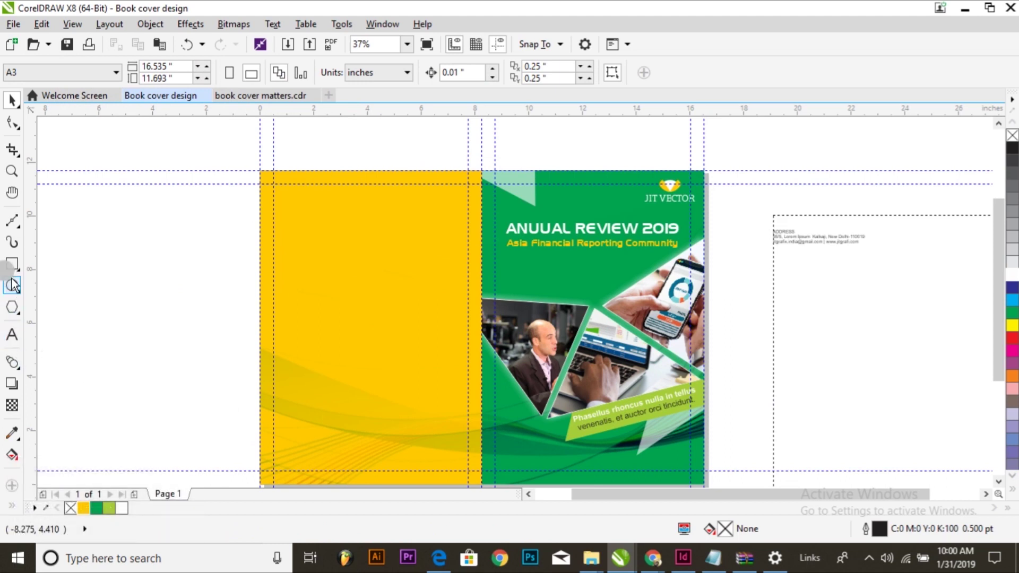
Draw a green rectangle band across the lower back panel with a linear transparency fading toward the spine
left_click(20, 264)
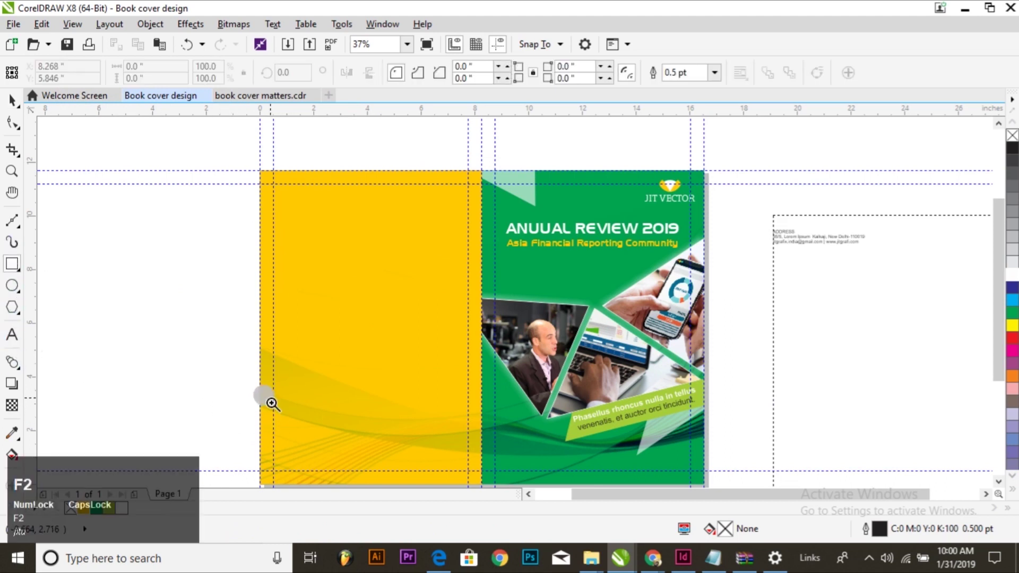
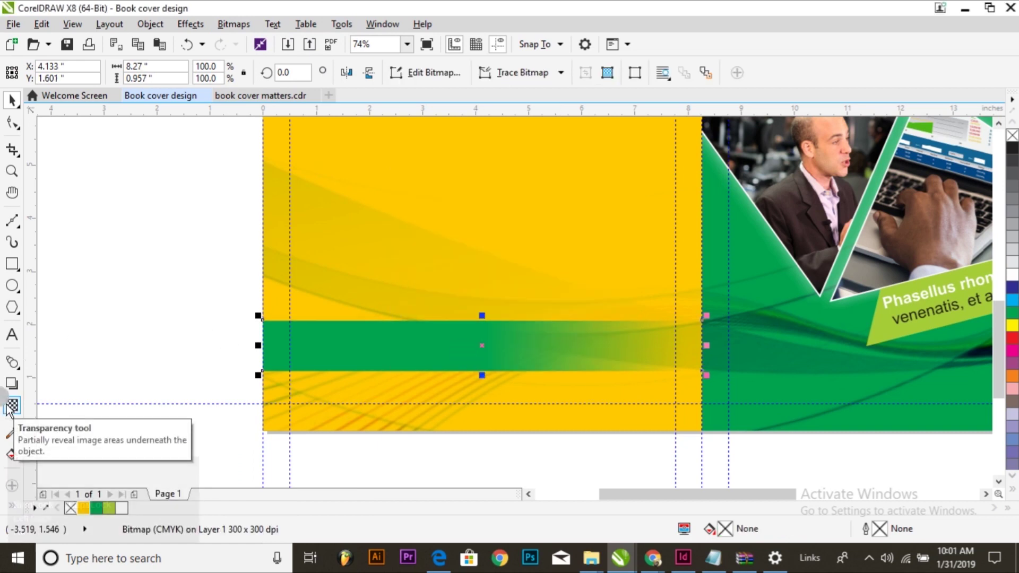
left_click_drag(9, 410, 256, 408)
key("ctrl+space")
left_click(162, 315)
scroll("down", 3)
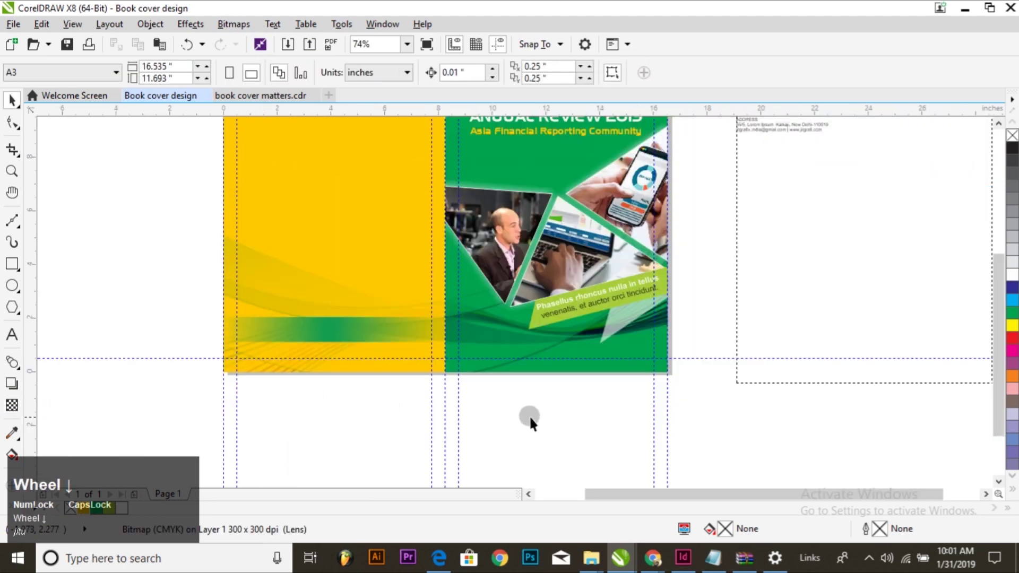
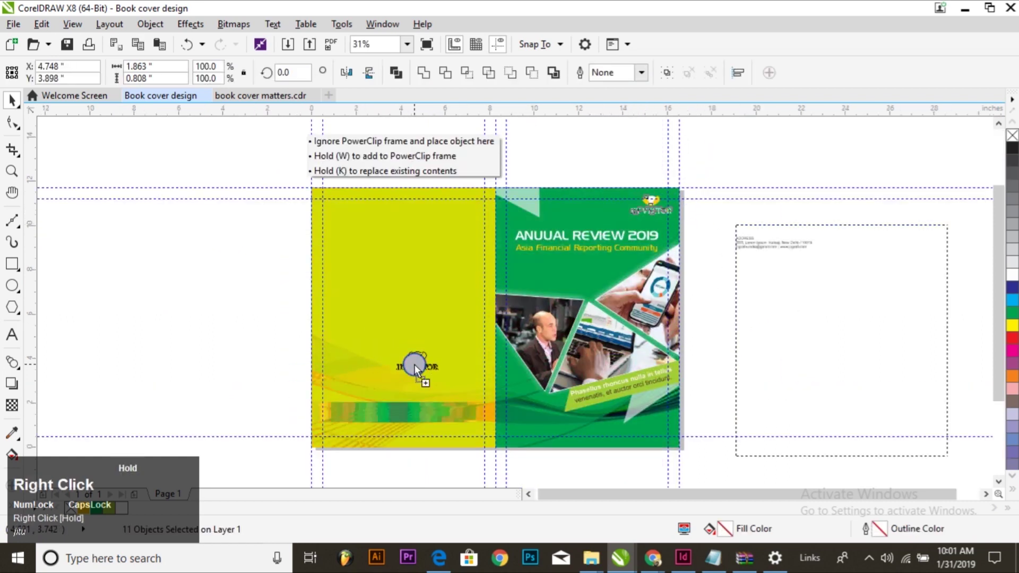
Drag a copy of the JIT VECTOR logo onto the yellow back panel above the green band
scroll("up", 3)
left_click_drag(419, 330, 397, 408)
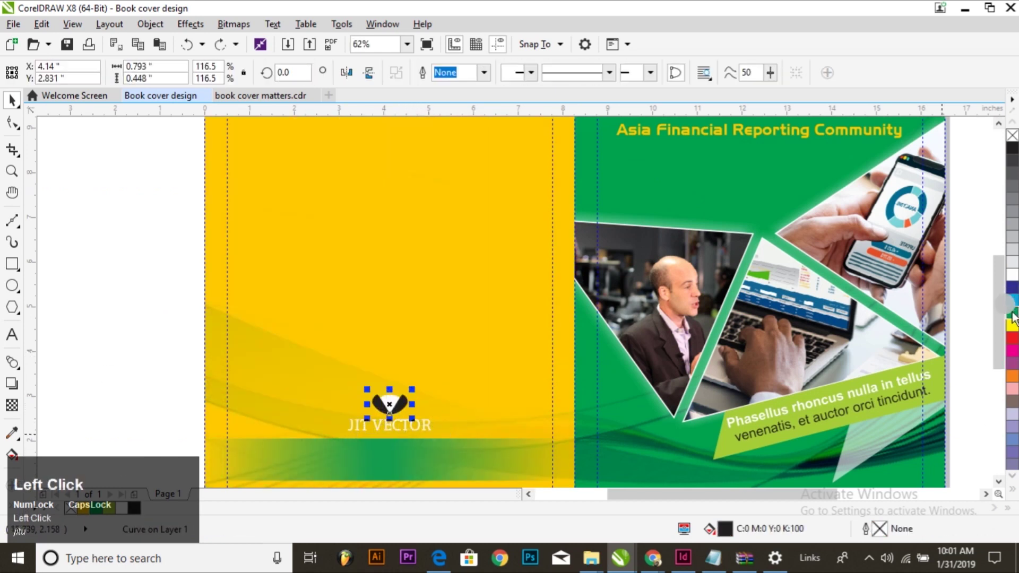
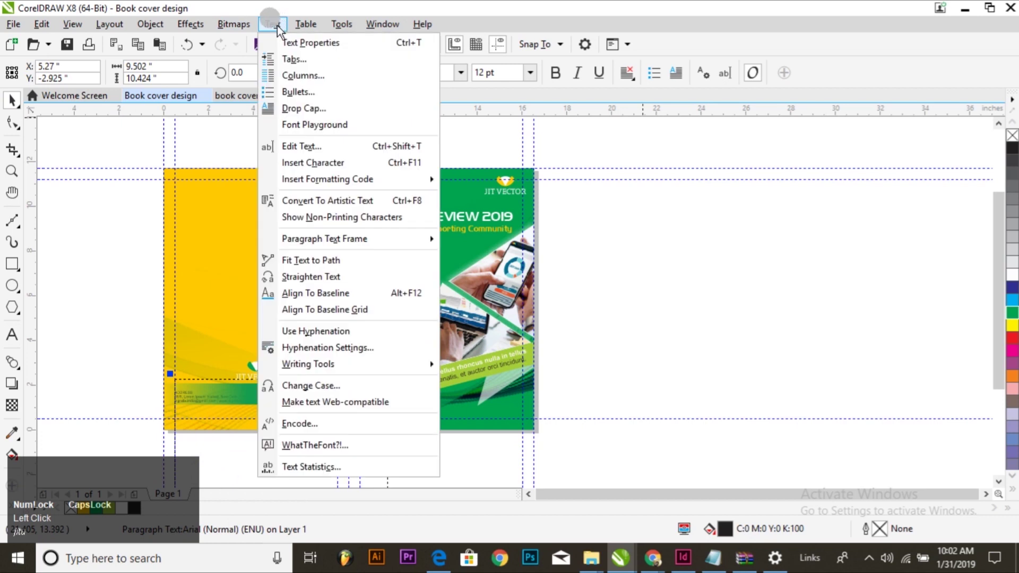
Adjust the address text's stacking order so it shows white over the green band
left_click(322, 212)
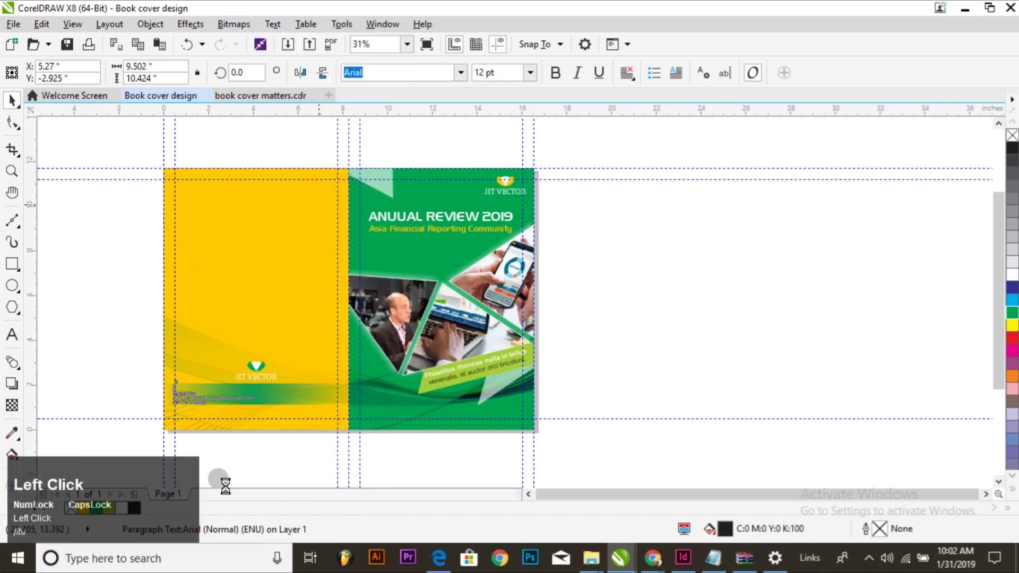
scroll("up", 3)
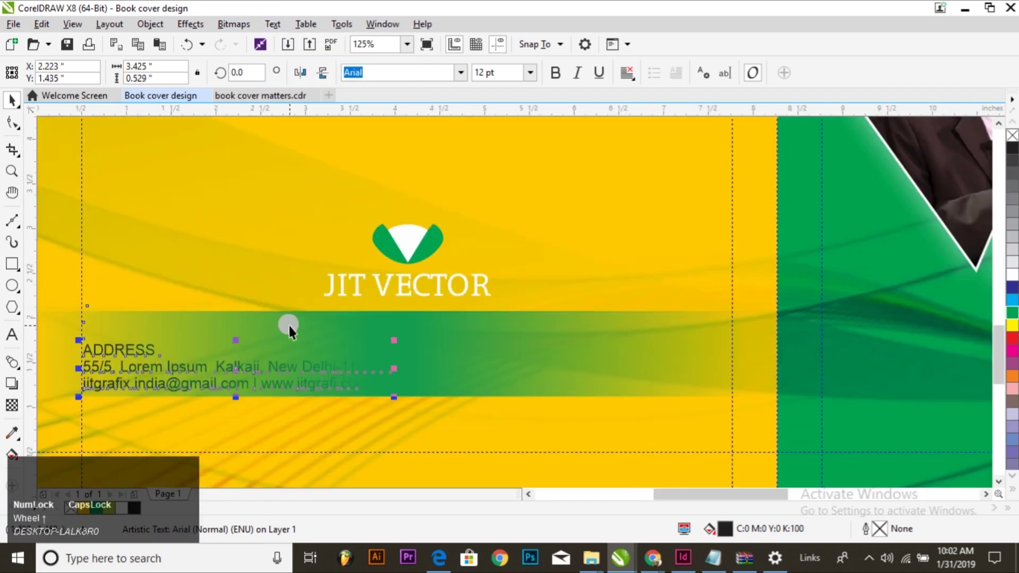
left_click(151, 28)
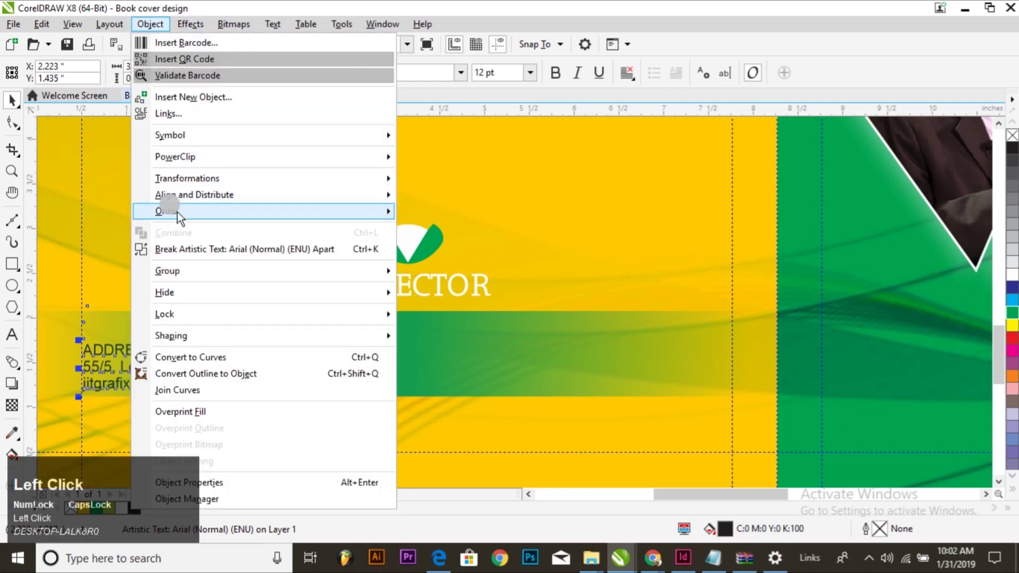
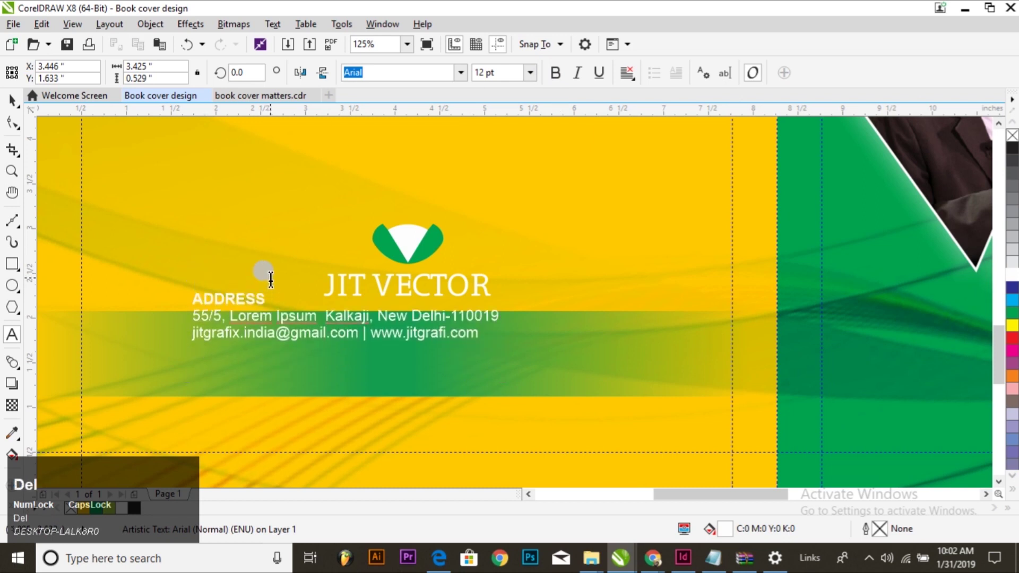
Bold the 'ADDRESS' heading and nudge the address block up under the logo, centred
key("BackSpace")
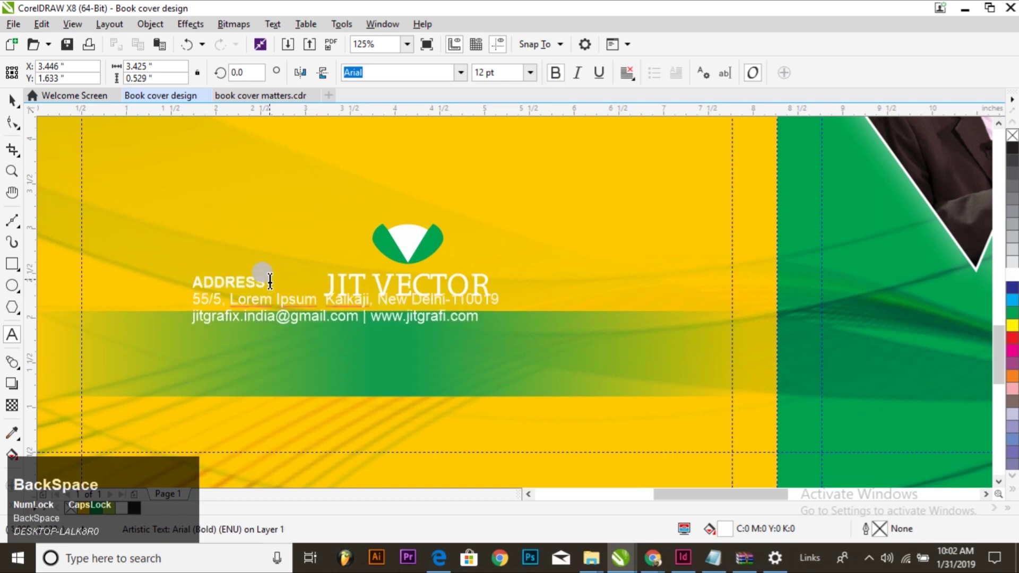
key("Delete")
key("shift+a")
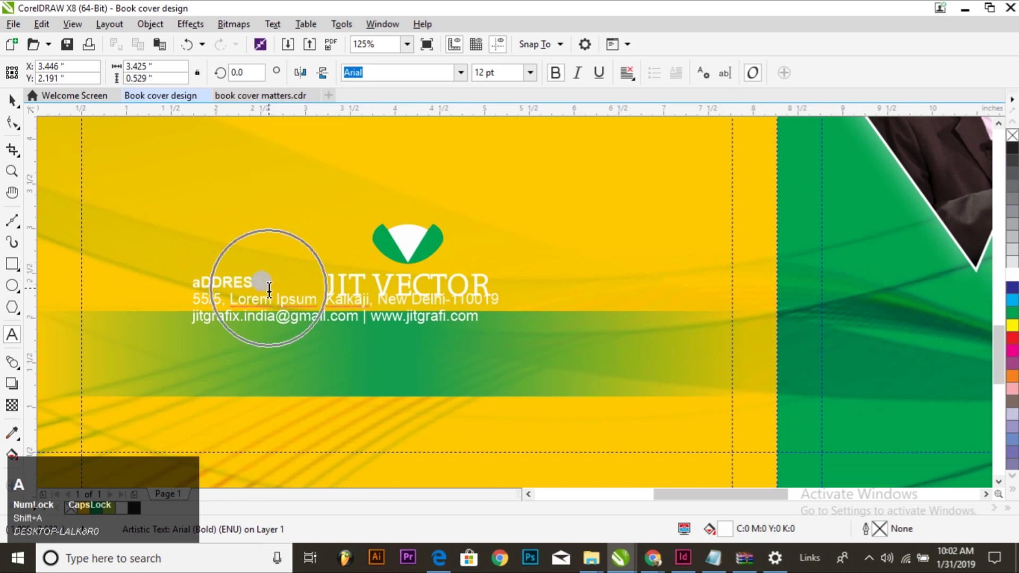
key("BackSpace")
key("a")
key("ctrl+space")
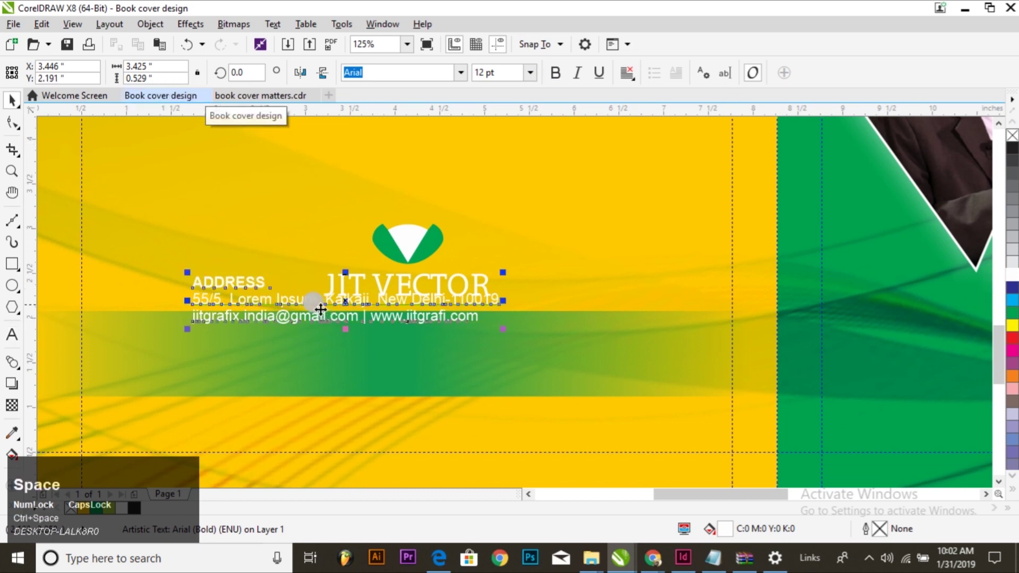